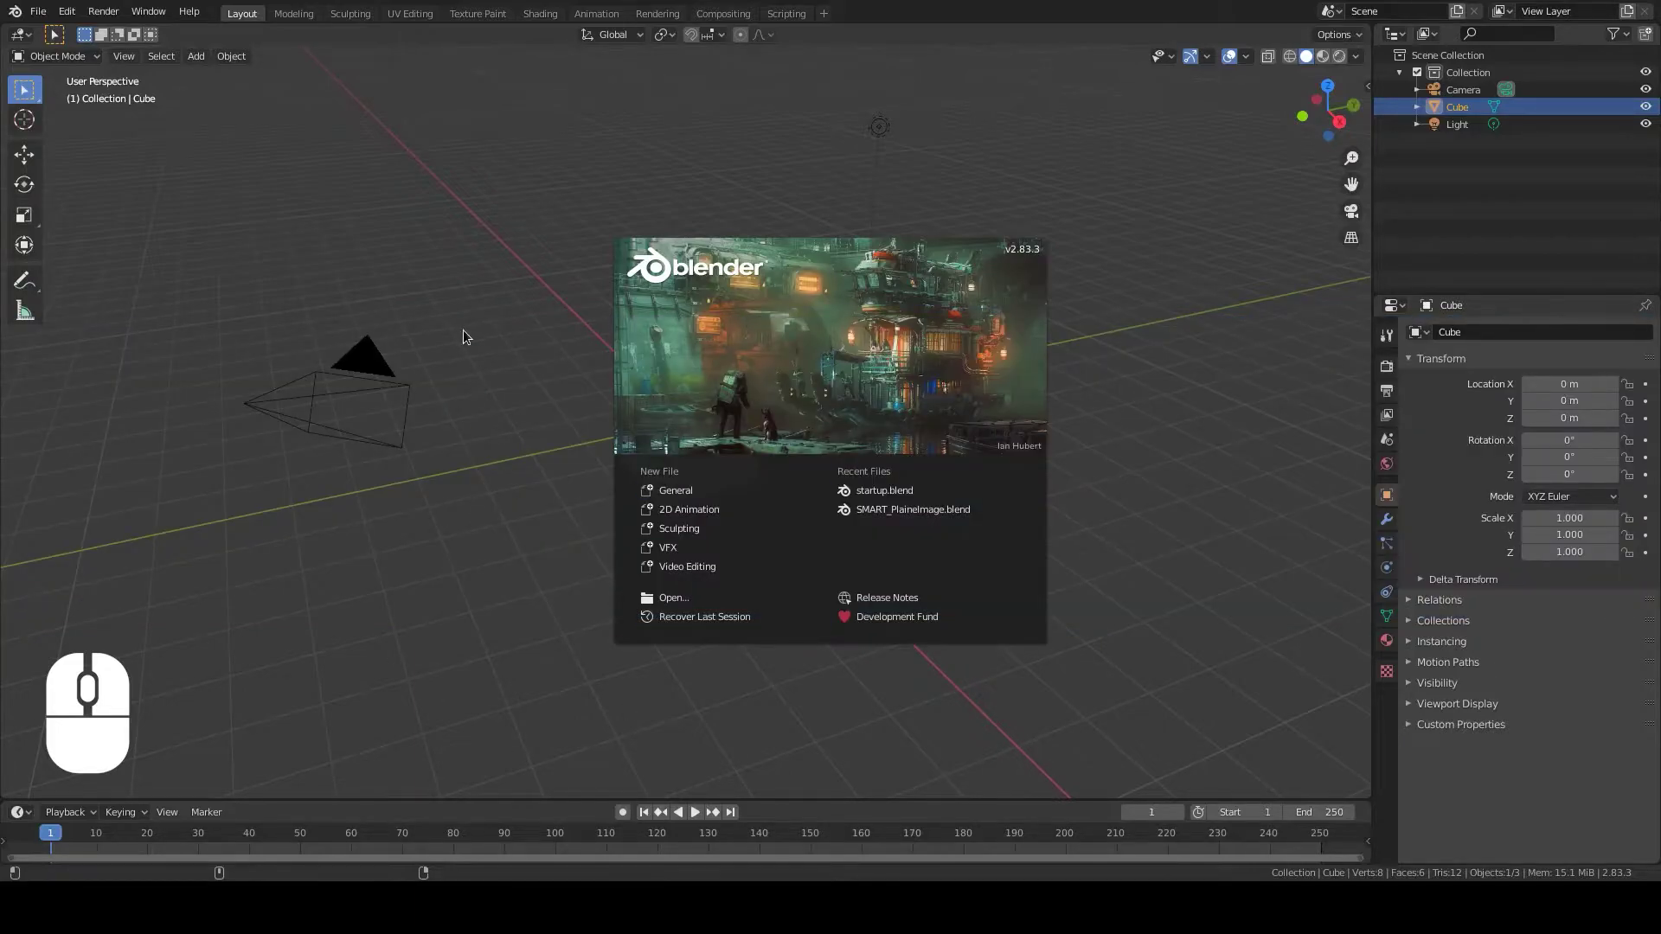
Dismiss the start-up splash and select the default cube in the viewport
{"action": "left_click", "coordinate": [518, 251]}
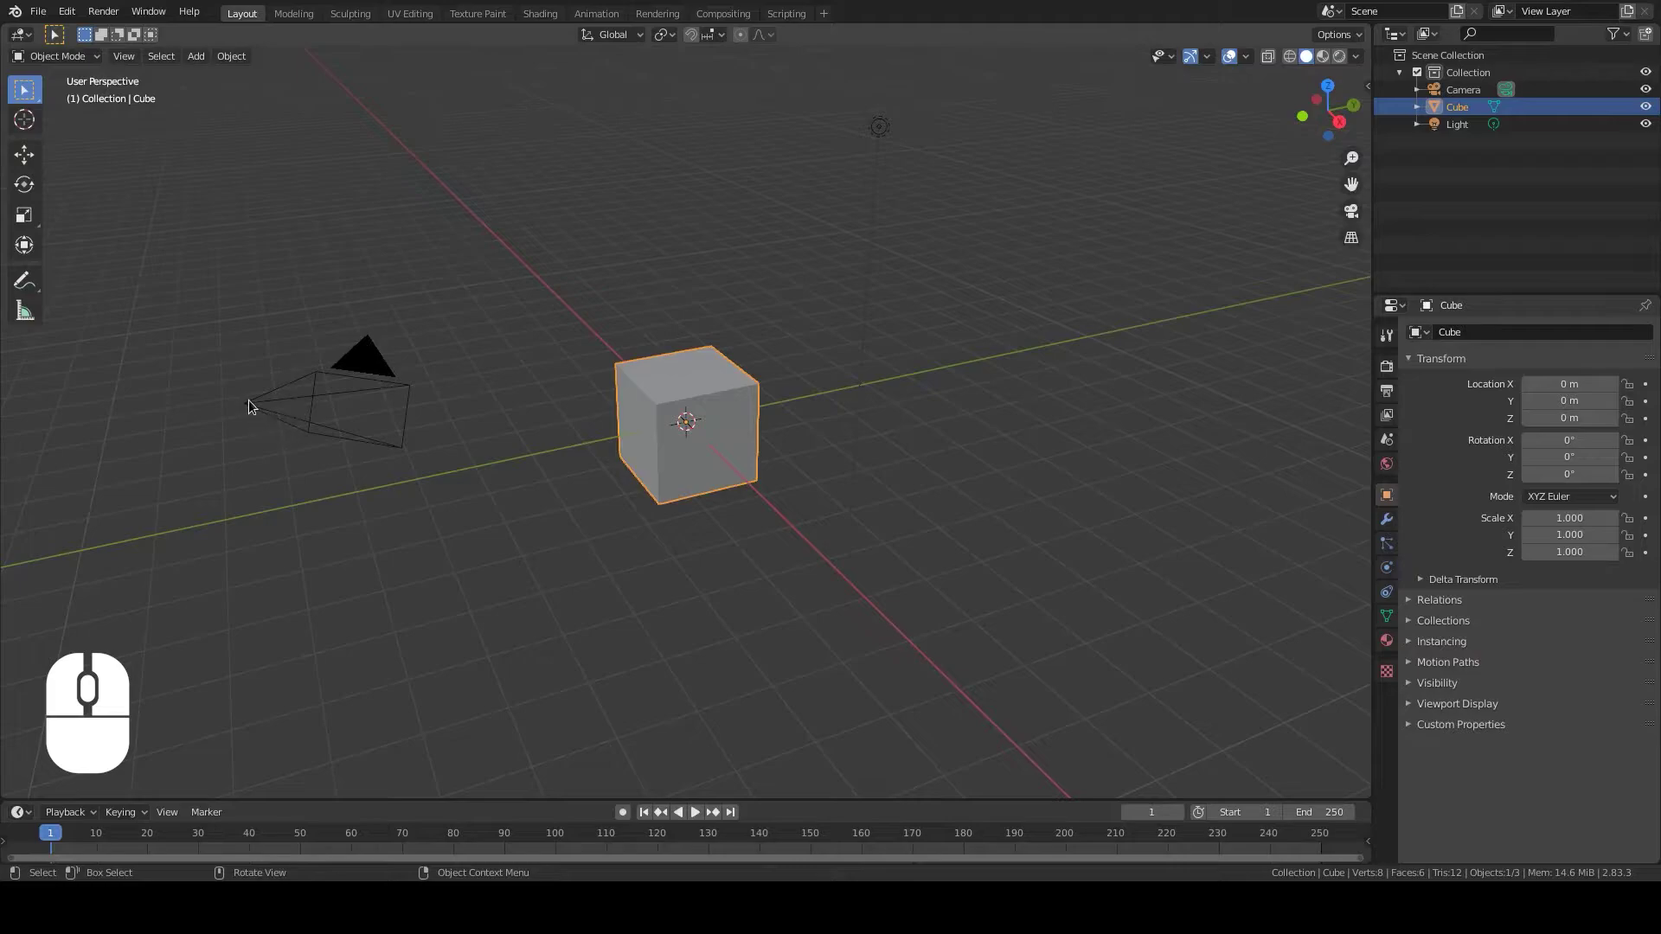
{"action": "left_click", "coordinate": [251, 404]}
{"action": "left_click", "coordinate": [883, 130]}
{"action": "left_click", "coordinate": [667, 443]}
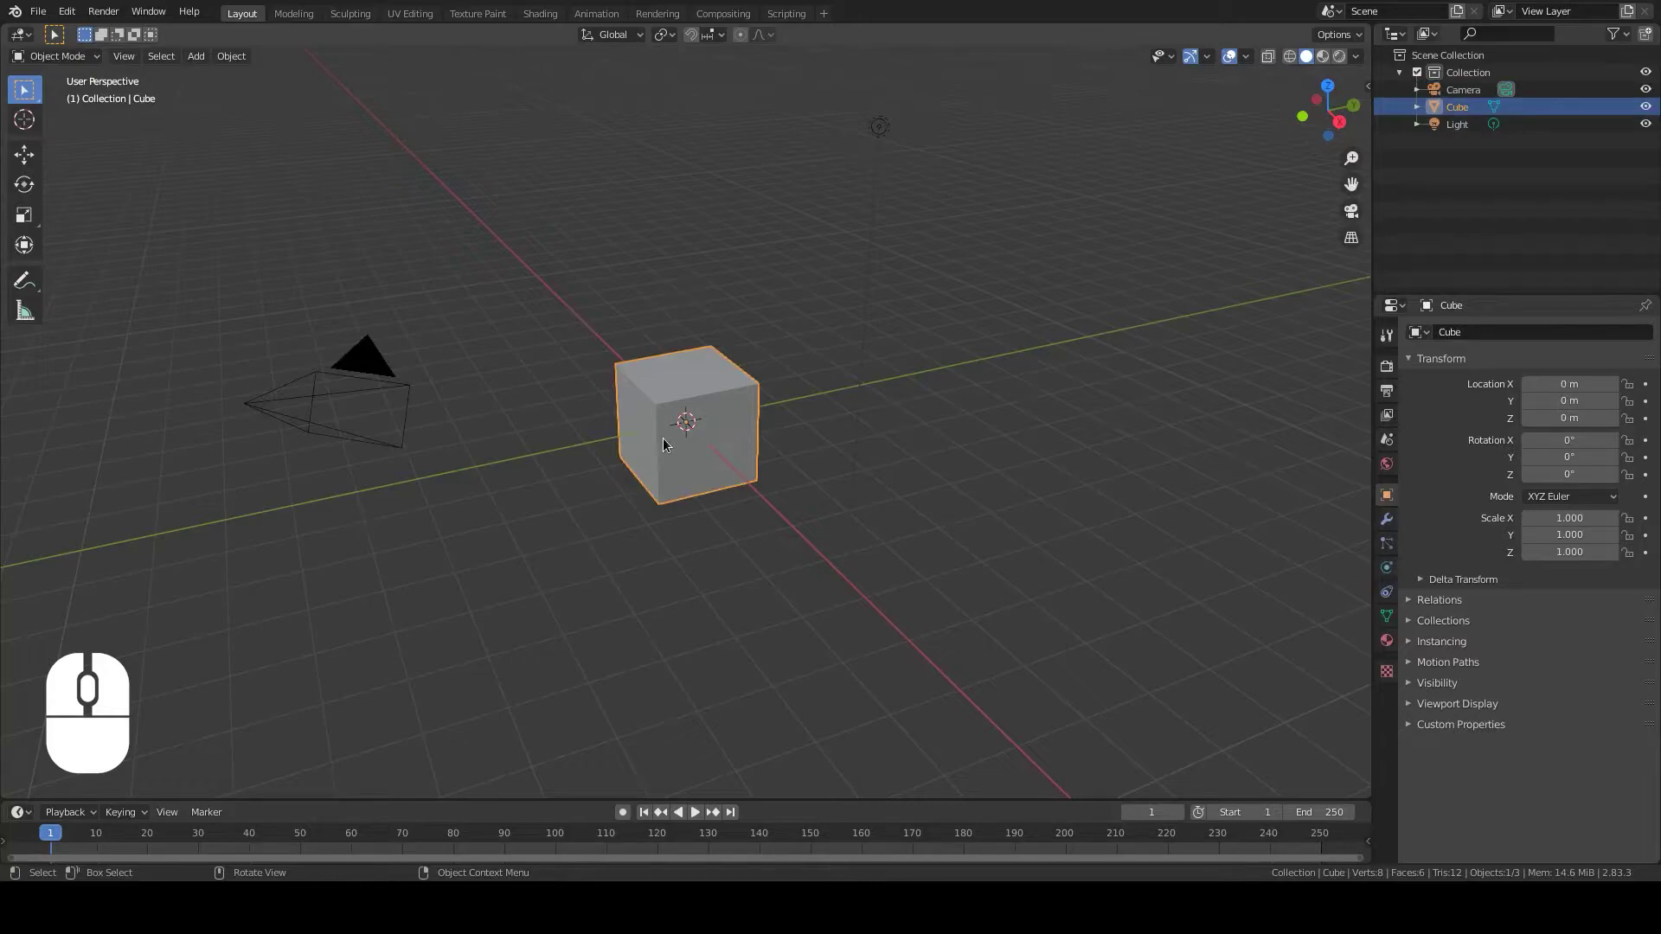
Delete the default cube and add a Monkey mesh at the scene origin
{"action": "key", "text": "Delete"}
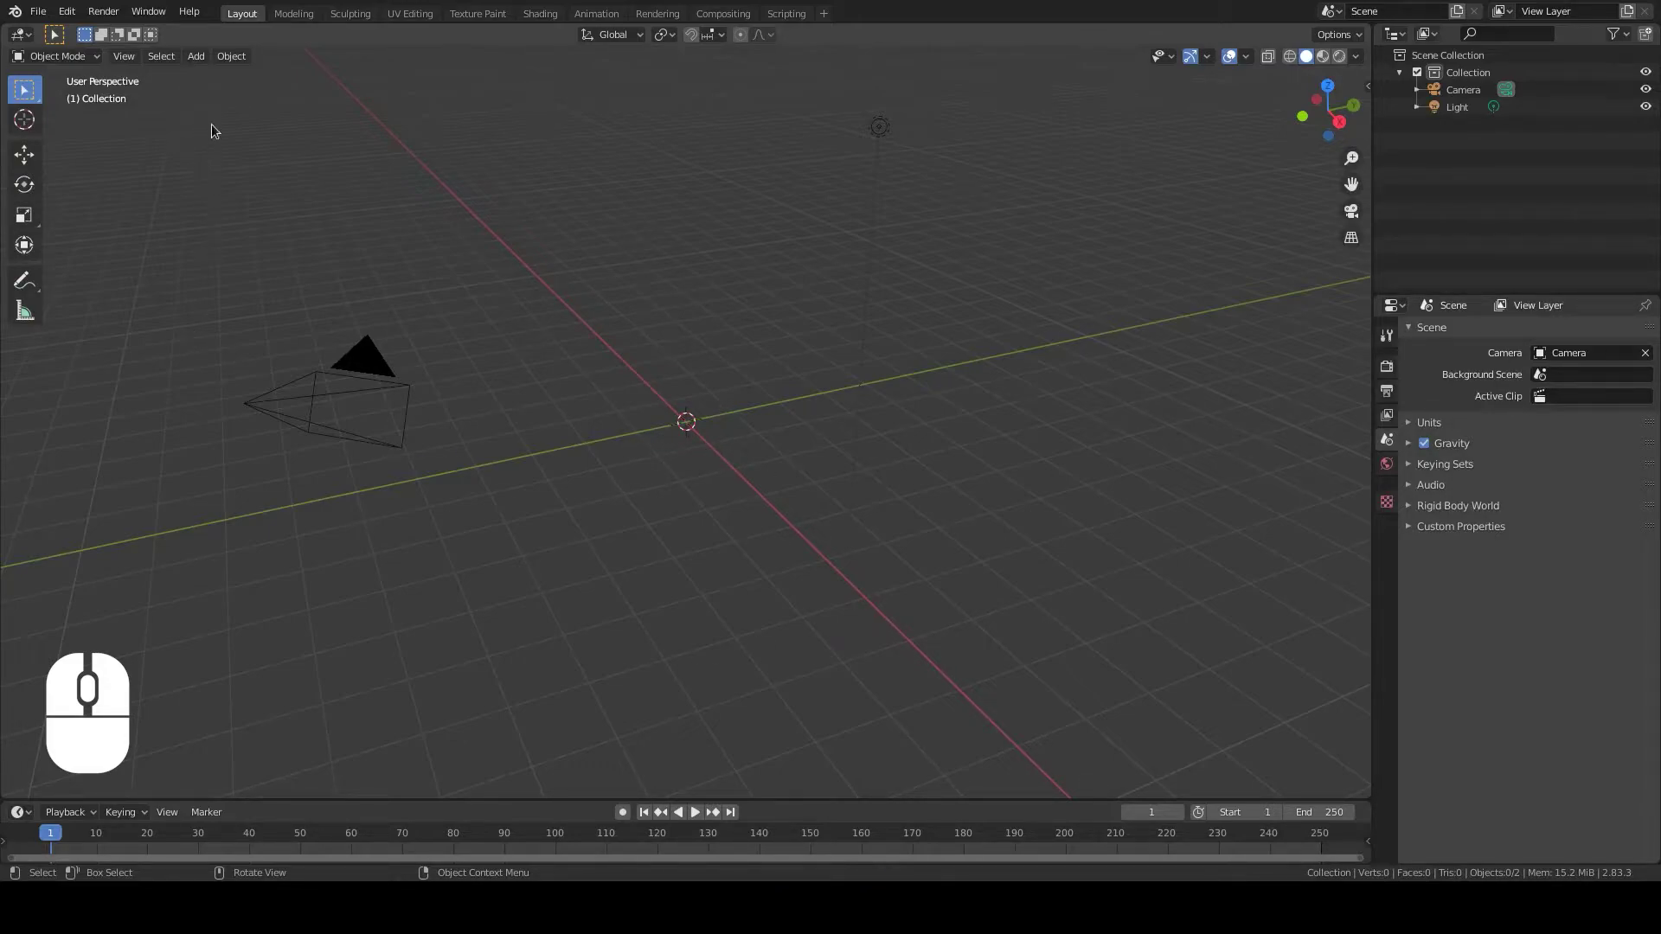
{"action": "left_click", "coordinate": [198, 62]}
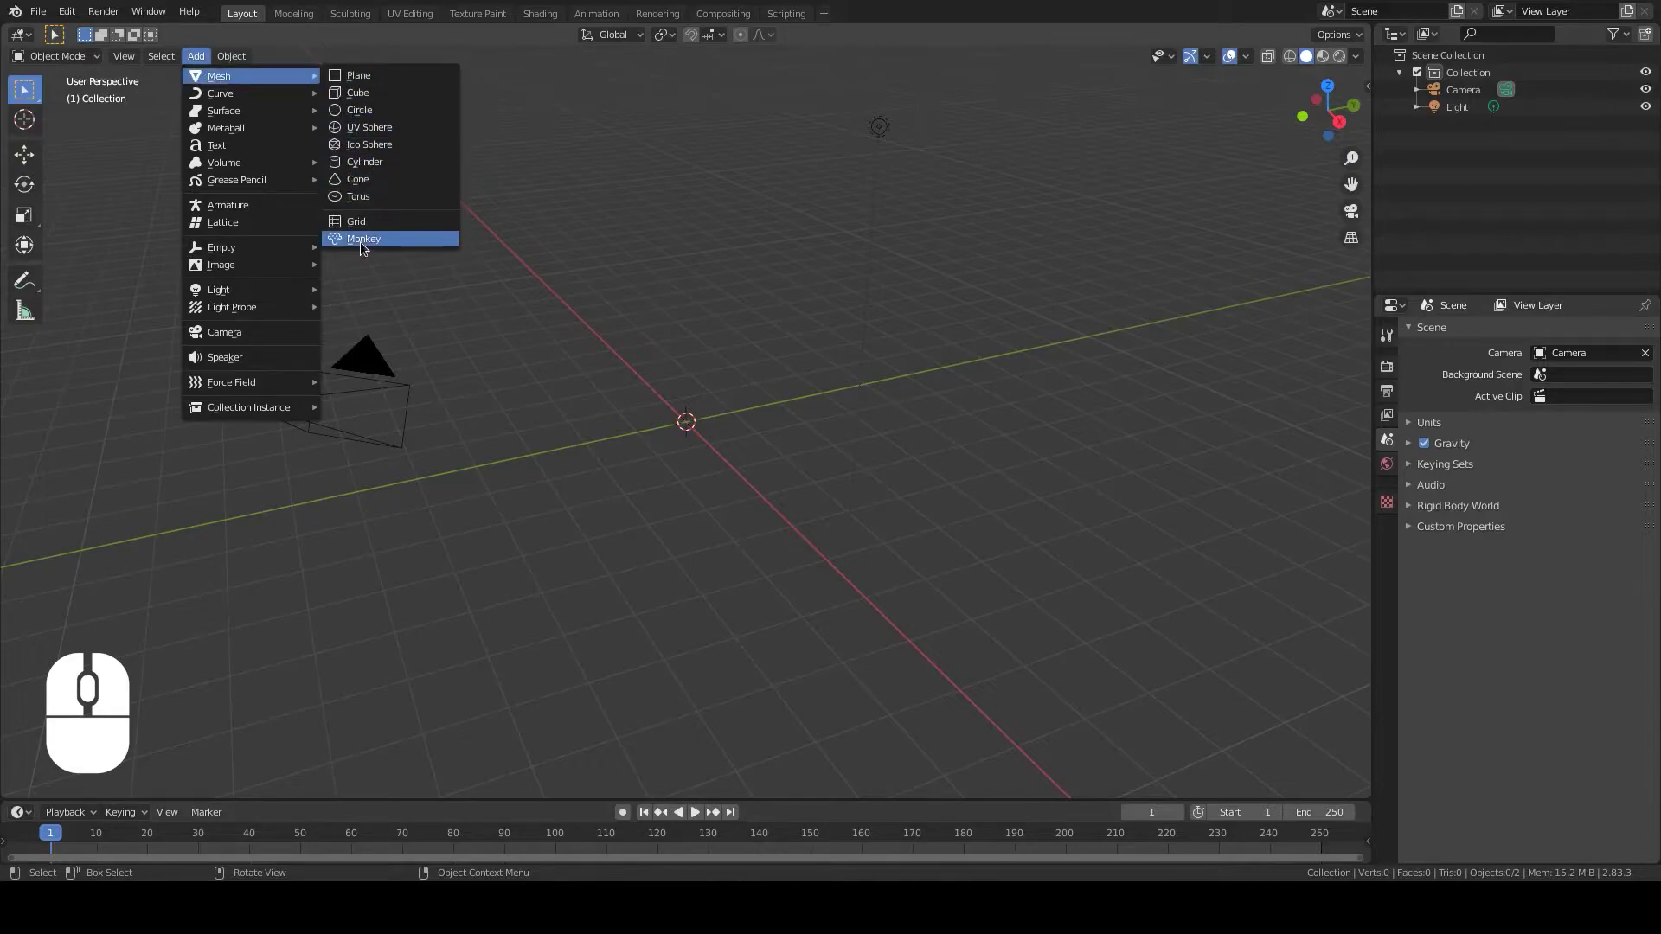
{"action": "left_click", "coordinate": [364, 247]}
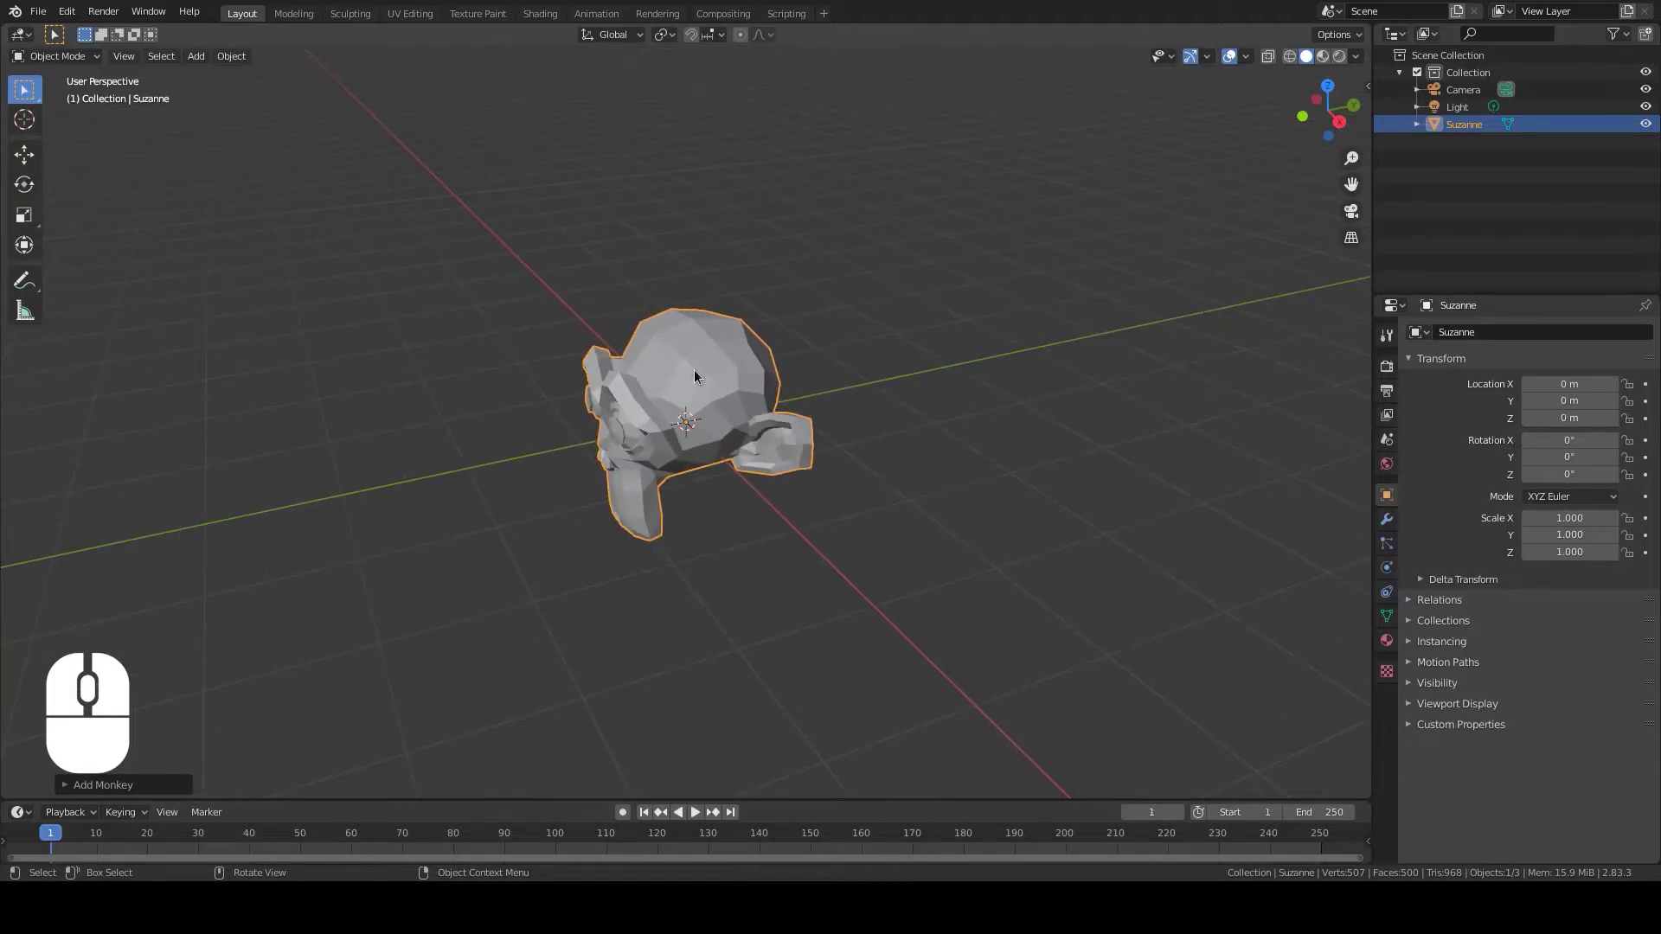
Set Suzanne to Shade Smooth from the object context menu
{"action": "right_click", "coordinate": [698, 372]}
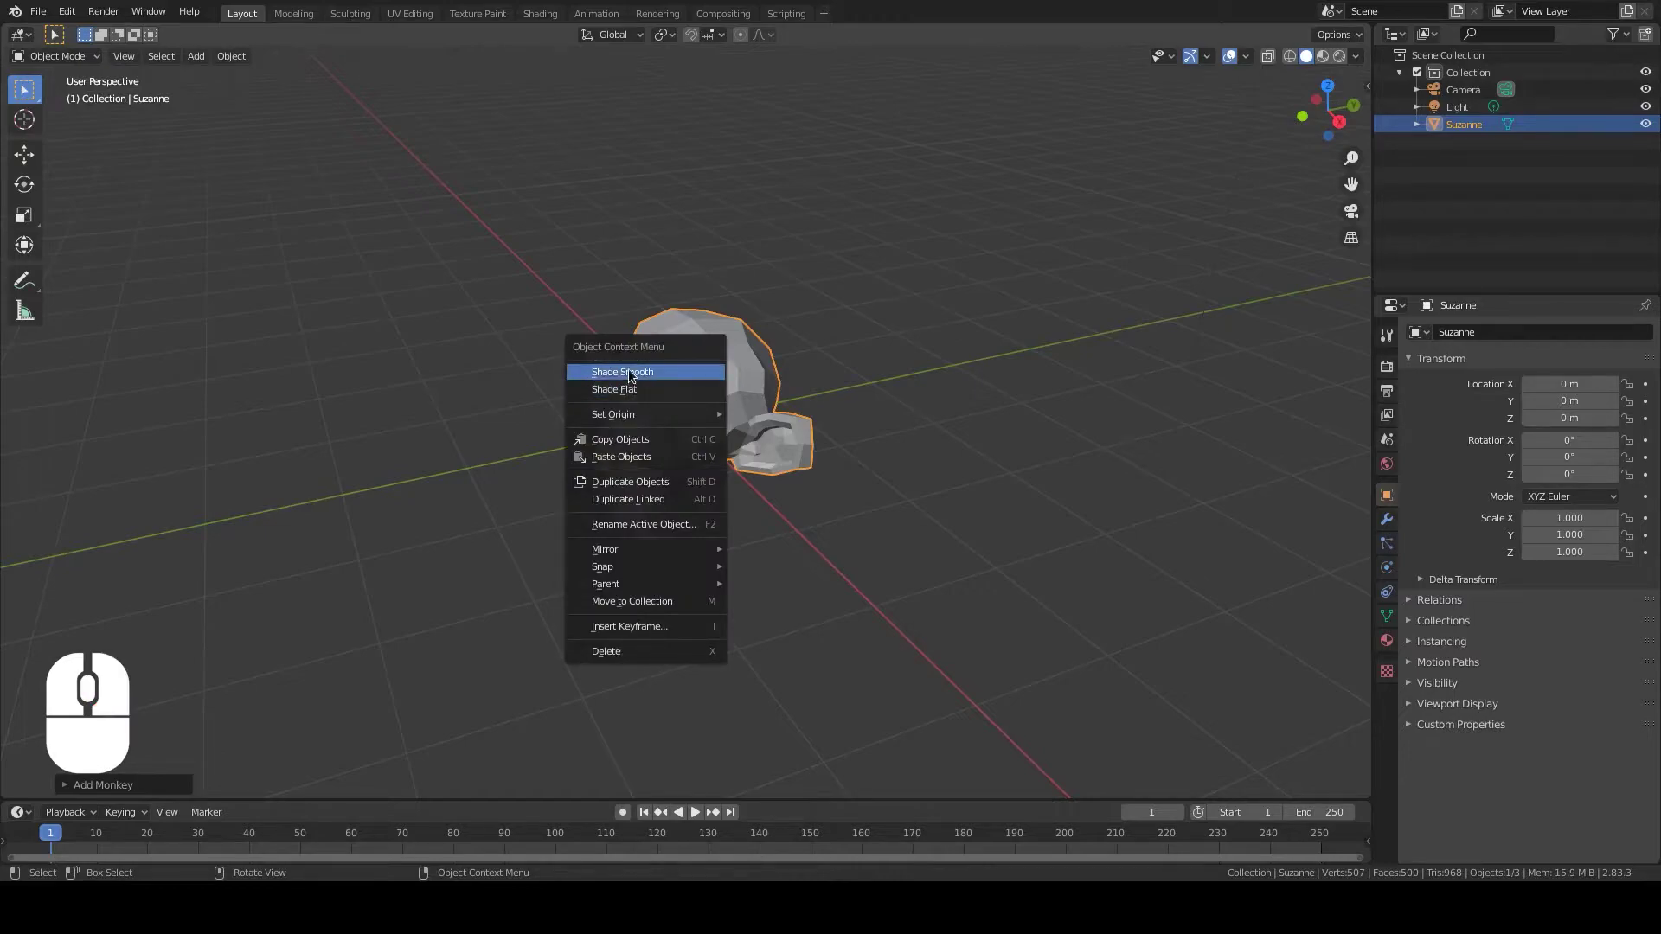
{"action": "left_click", "coordinate": [617, 377]}
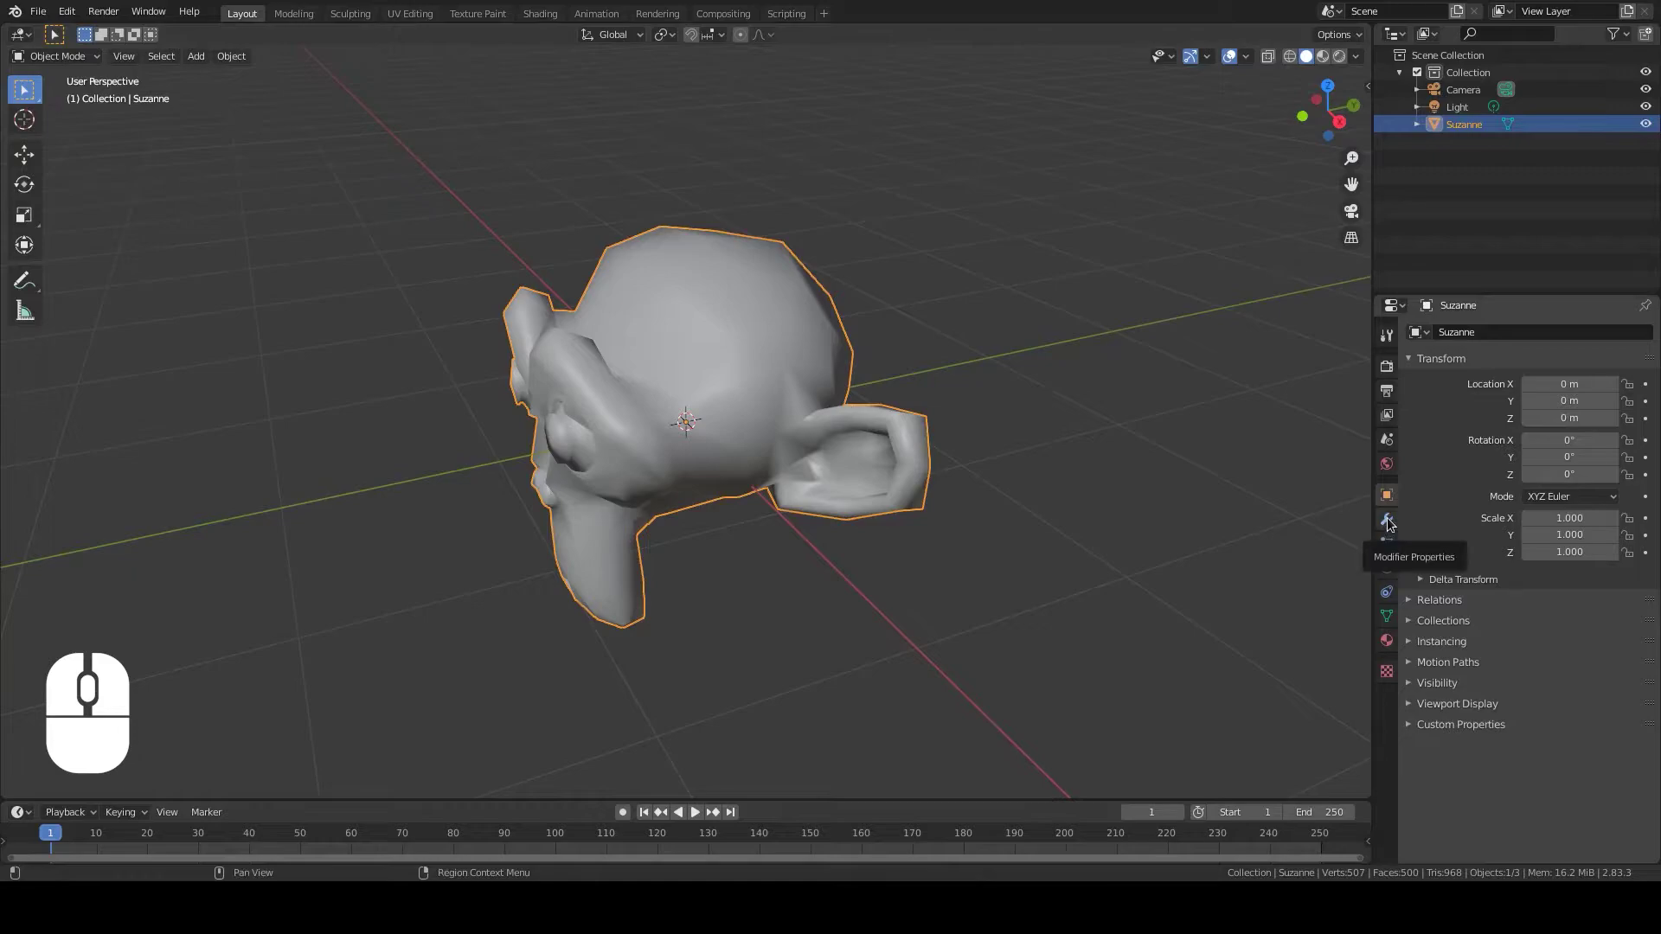
Add a Subdivision Surface modifier to Suzanne in Modifier Properties
{"action": "left_click", "coordinate": [1391, 520]}
{"action": "left_click", "coordinate": [1461, 338]}
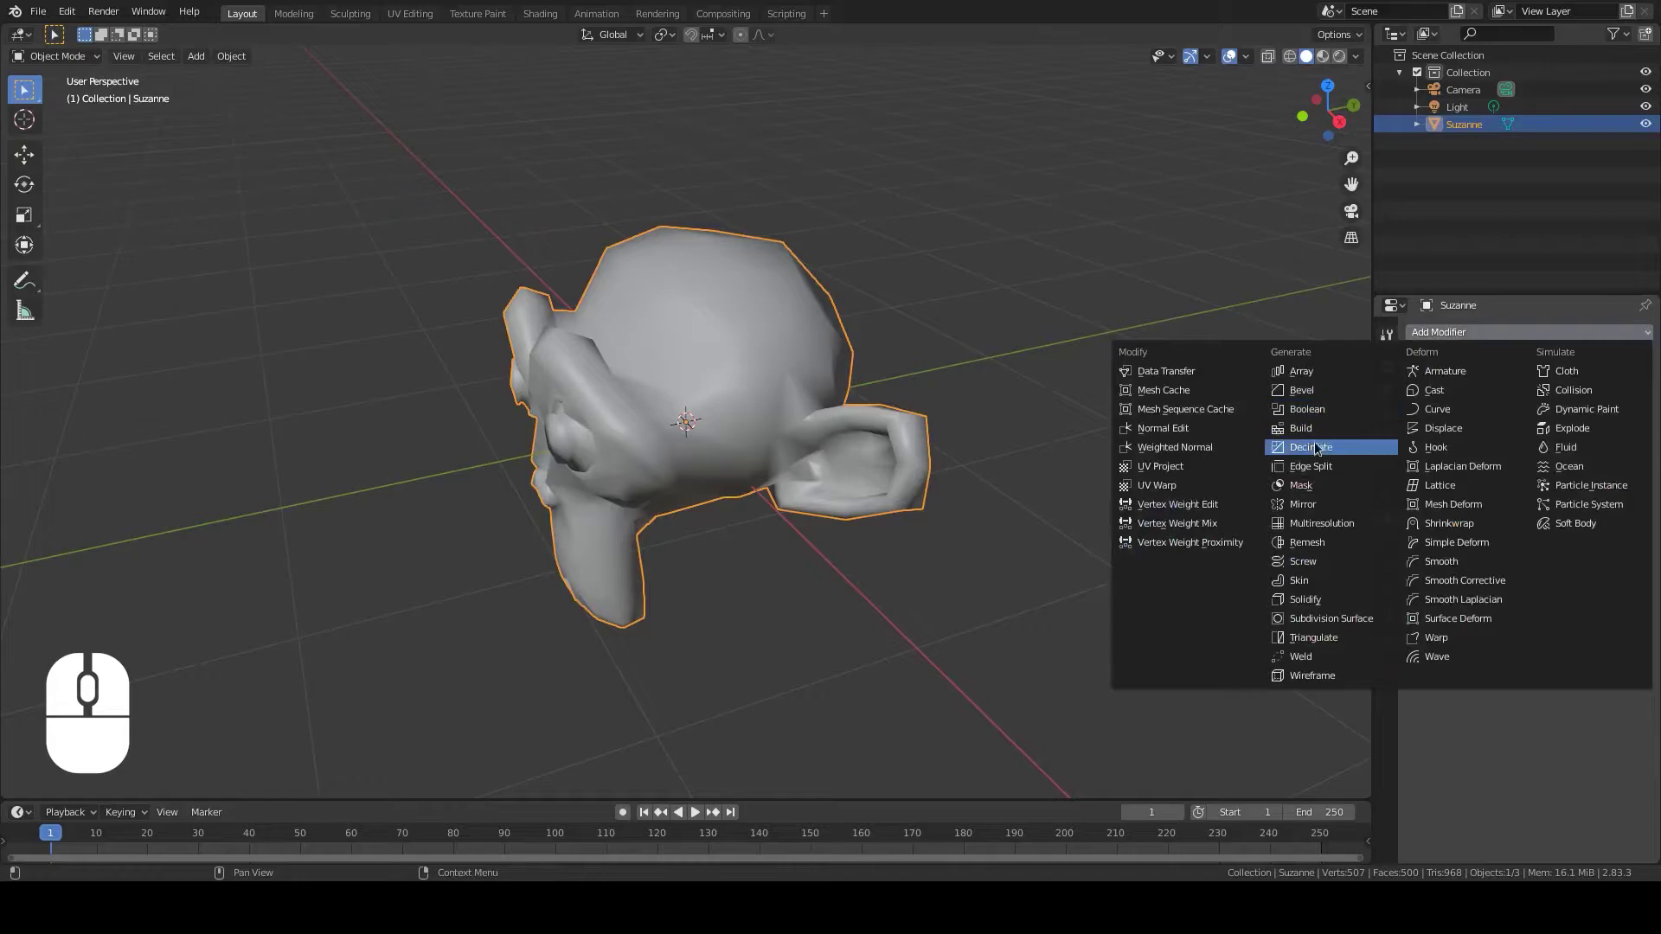
{"action": "left_click", "coordinate": [1301, 623]}
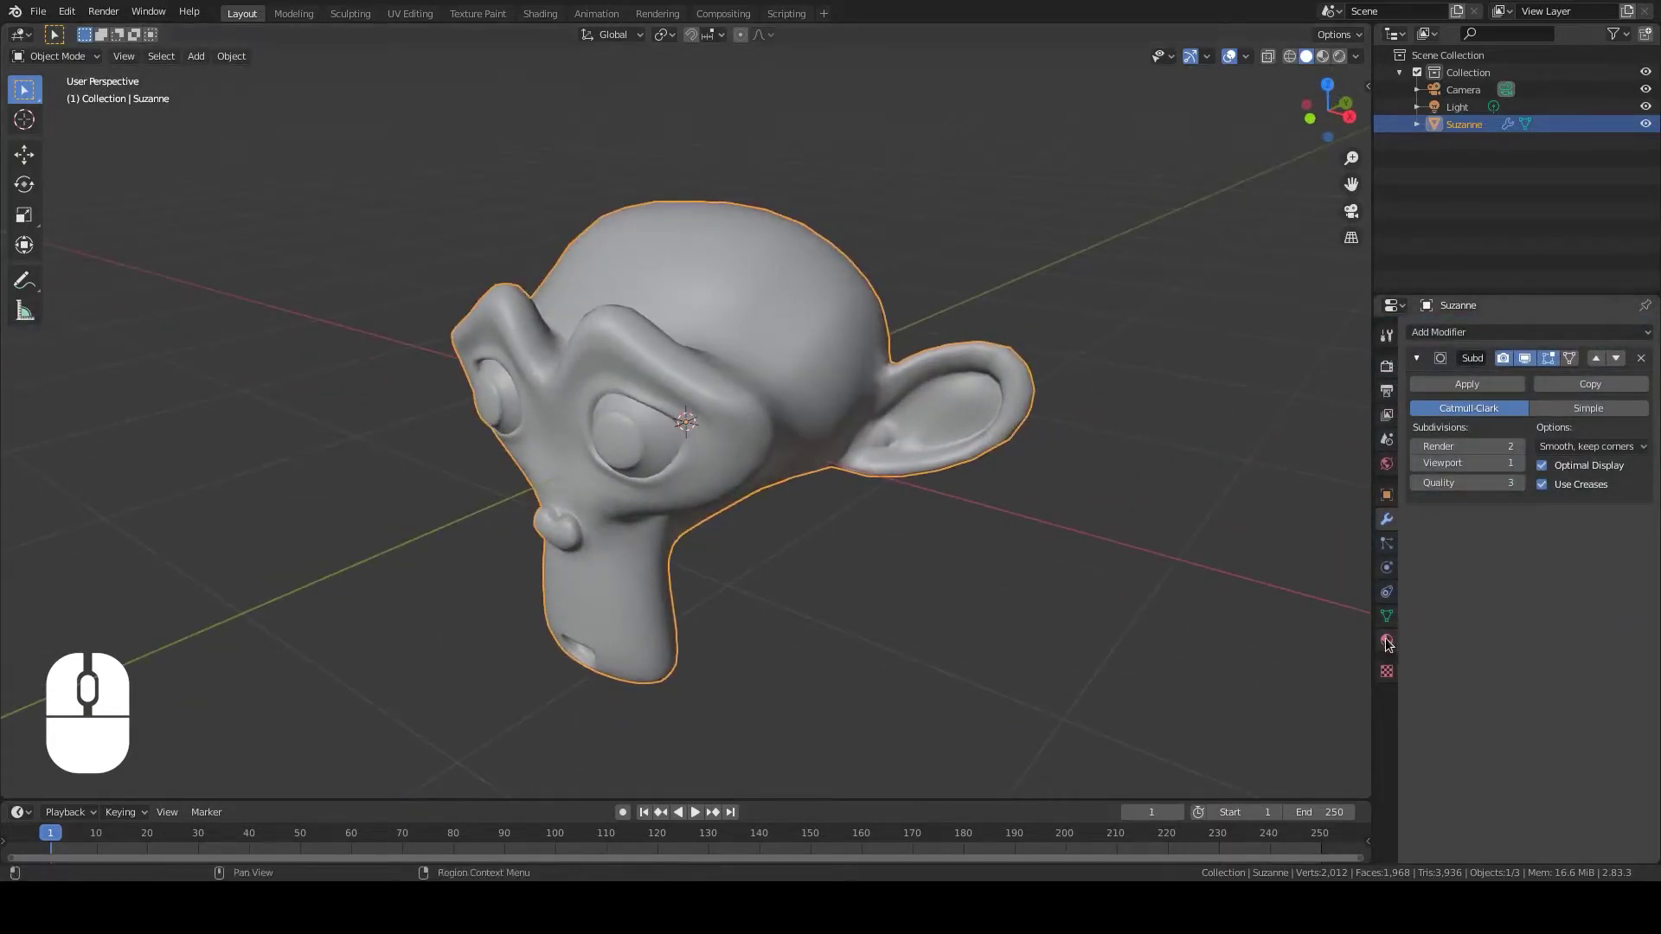
{"action": "left_click", "coordinate": [1389, 638]}
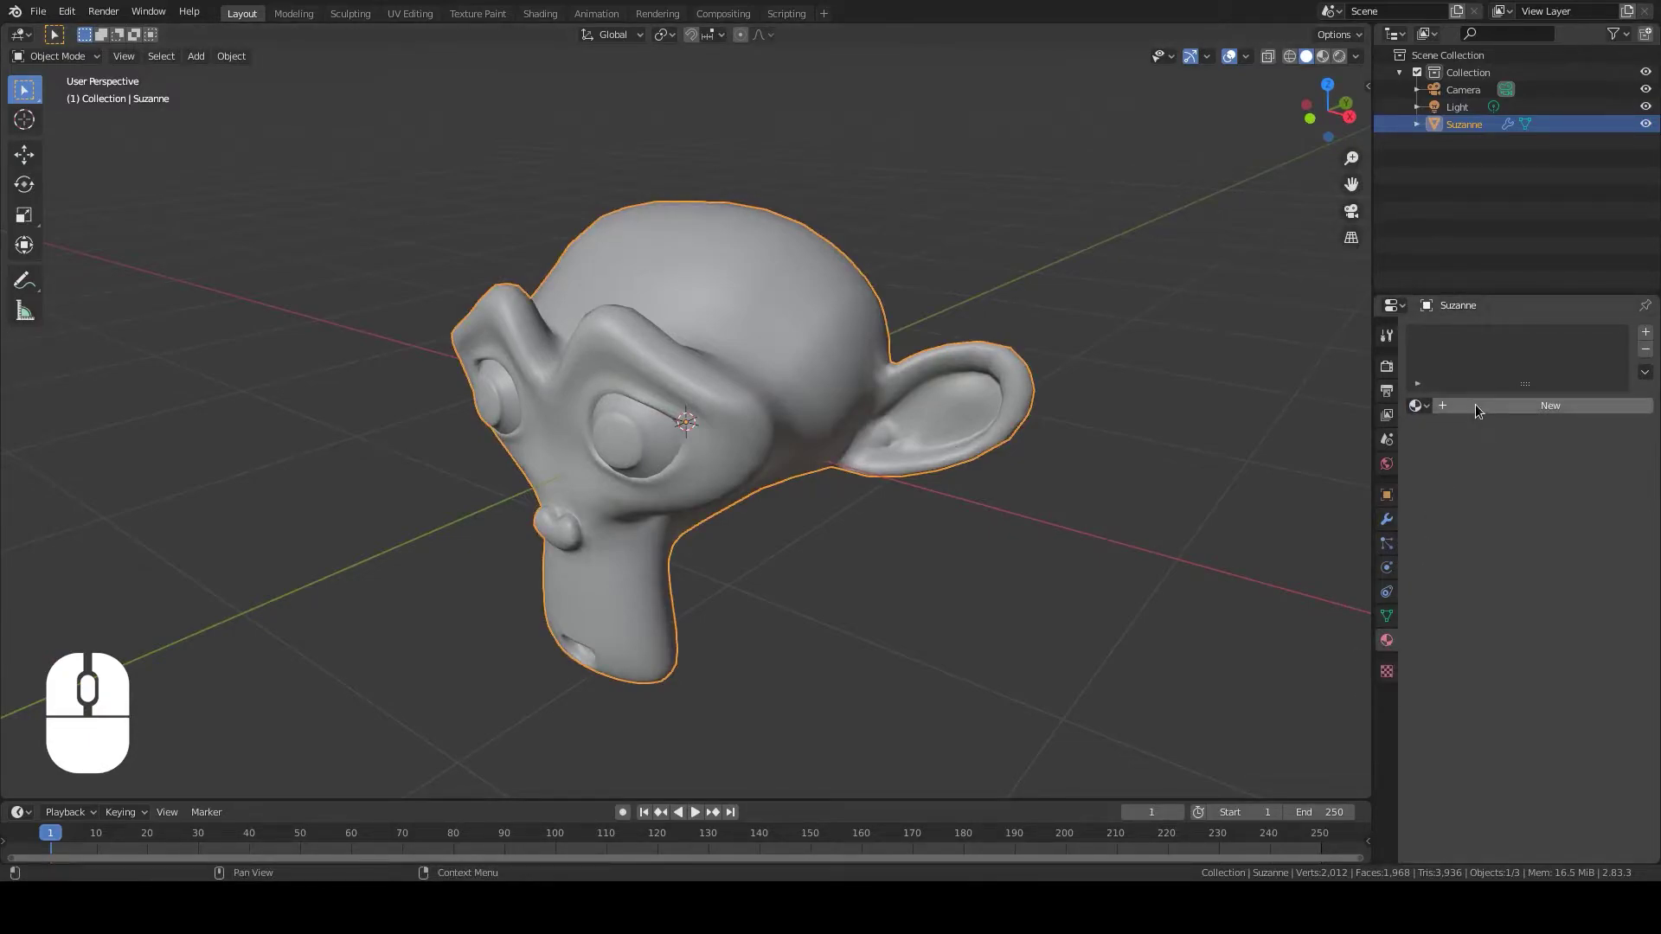
Create a new blue Principled BSDF material and view it in Rendered shading
{"action": "left_click", "coordinate": [1482, 410]}
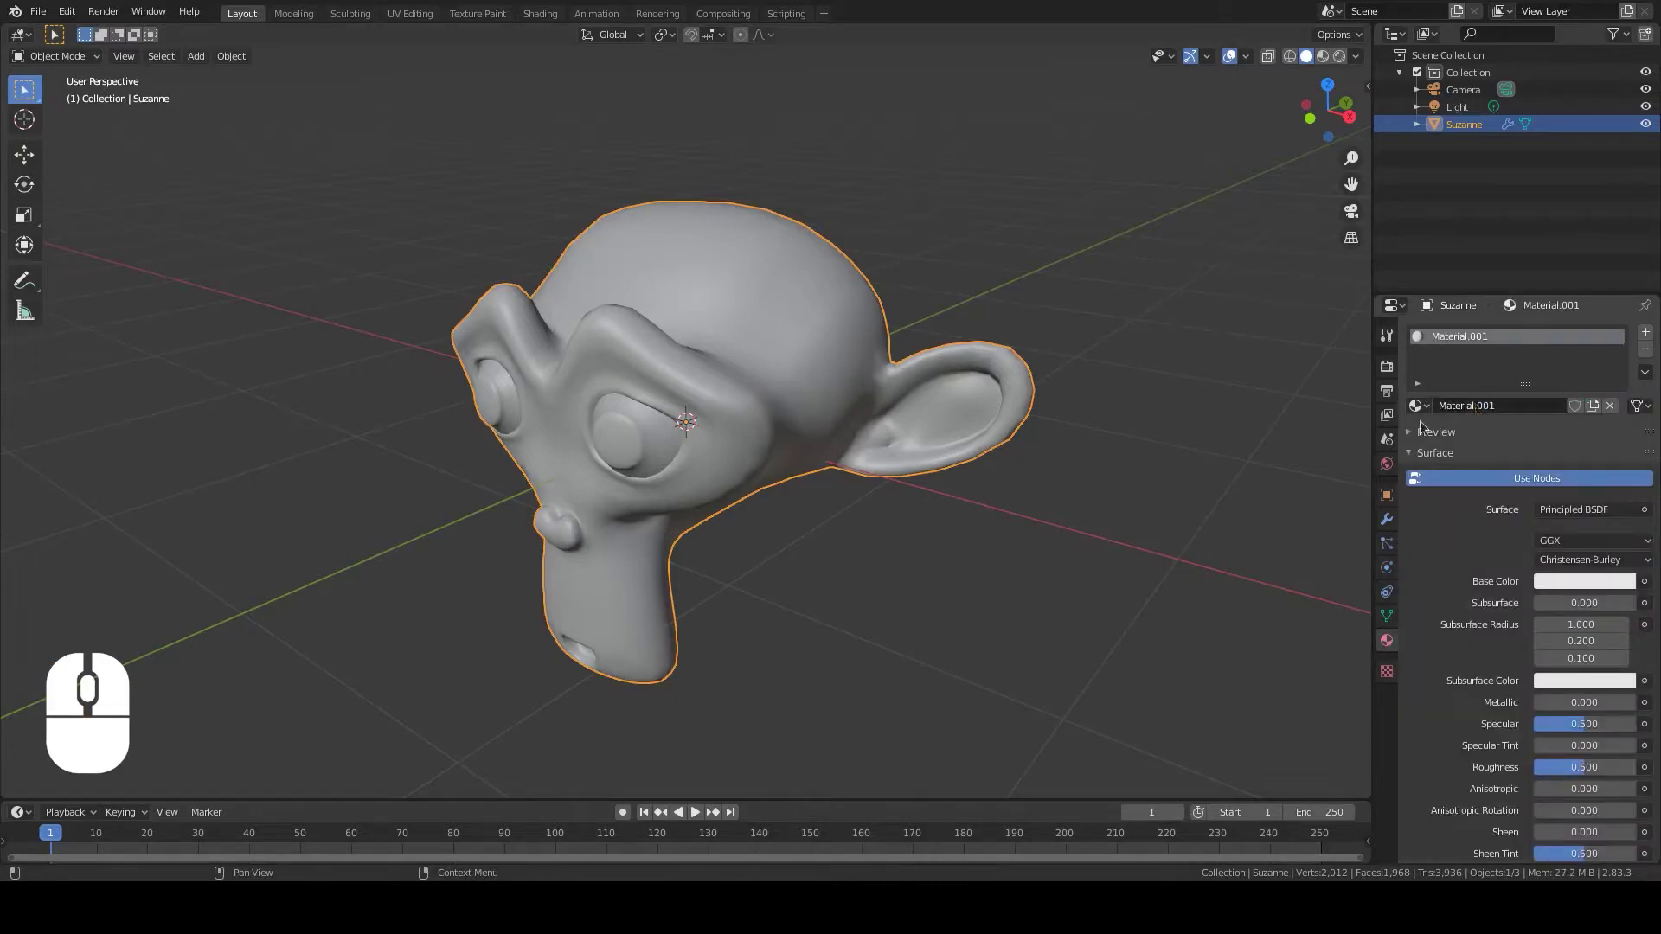
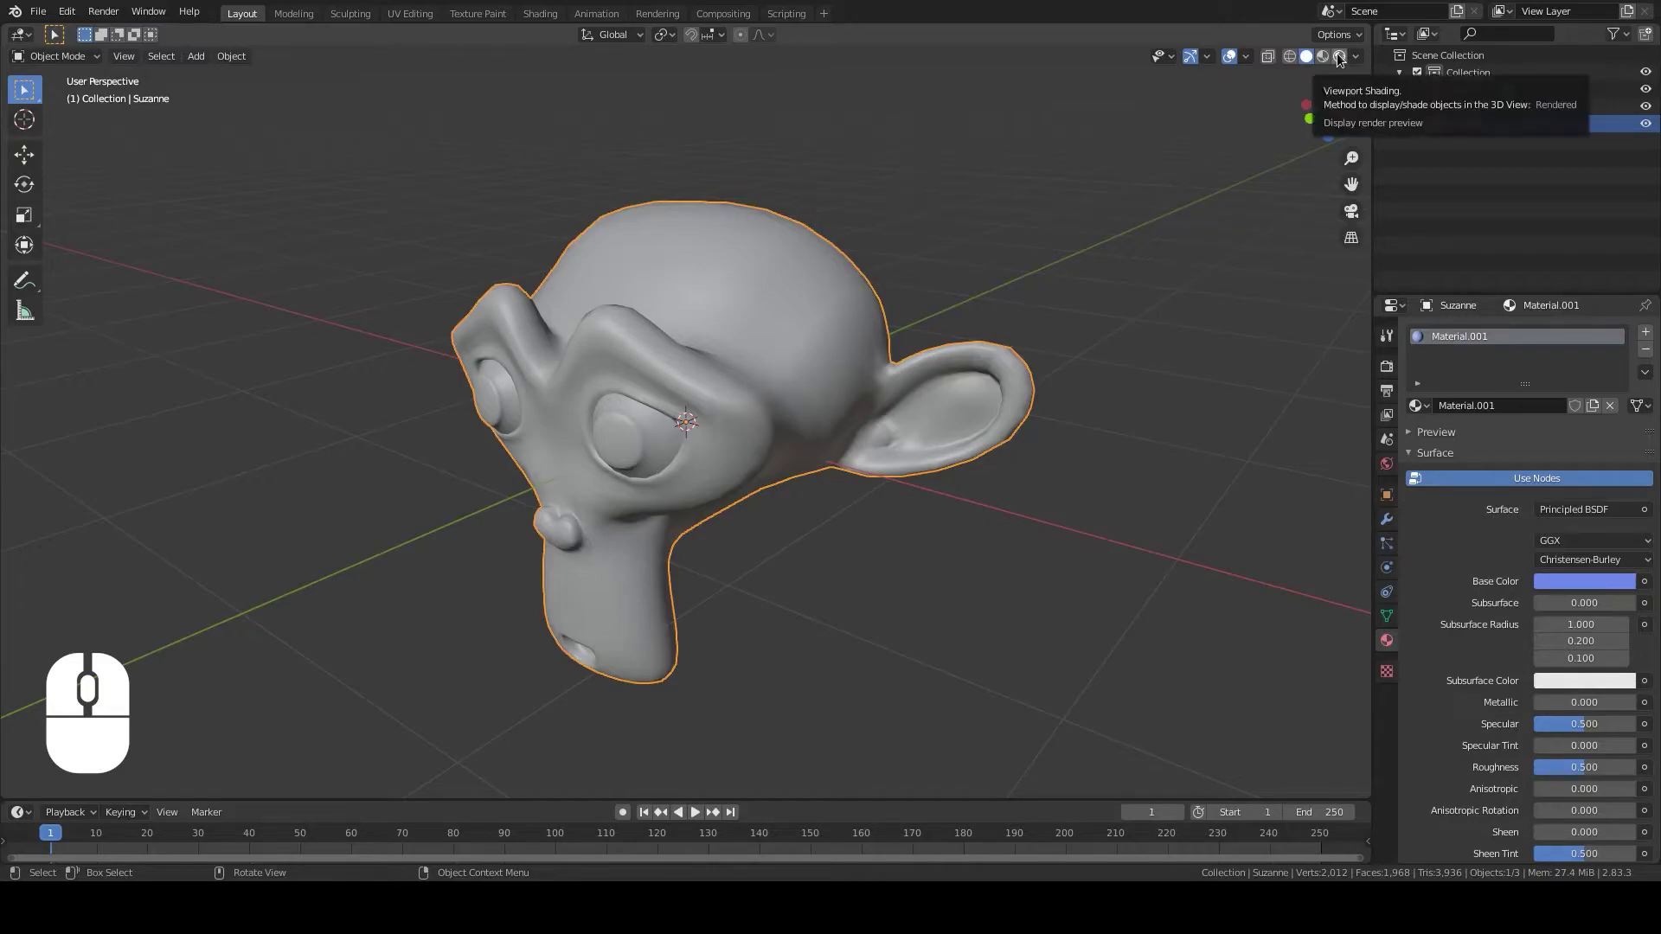
{"action": "left_click", "coordinate": [1341, 58]}
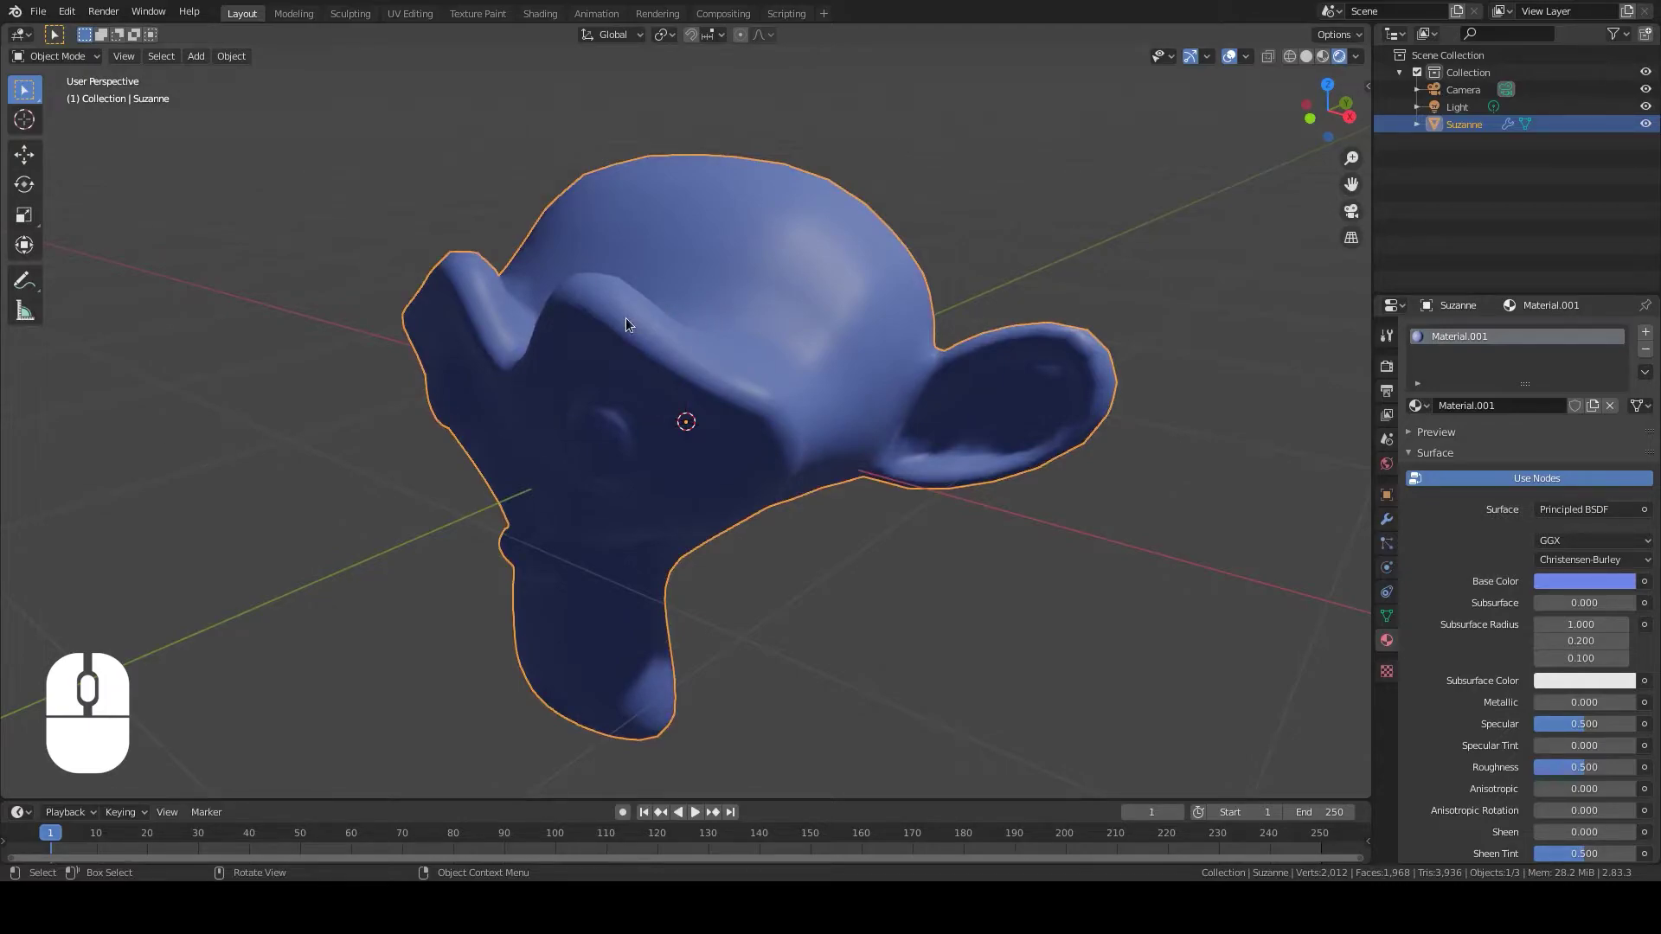
Look through the scene camera, stop playback and return the timeline to frame 1
{"action": "key", "text": "0"}
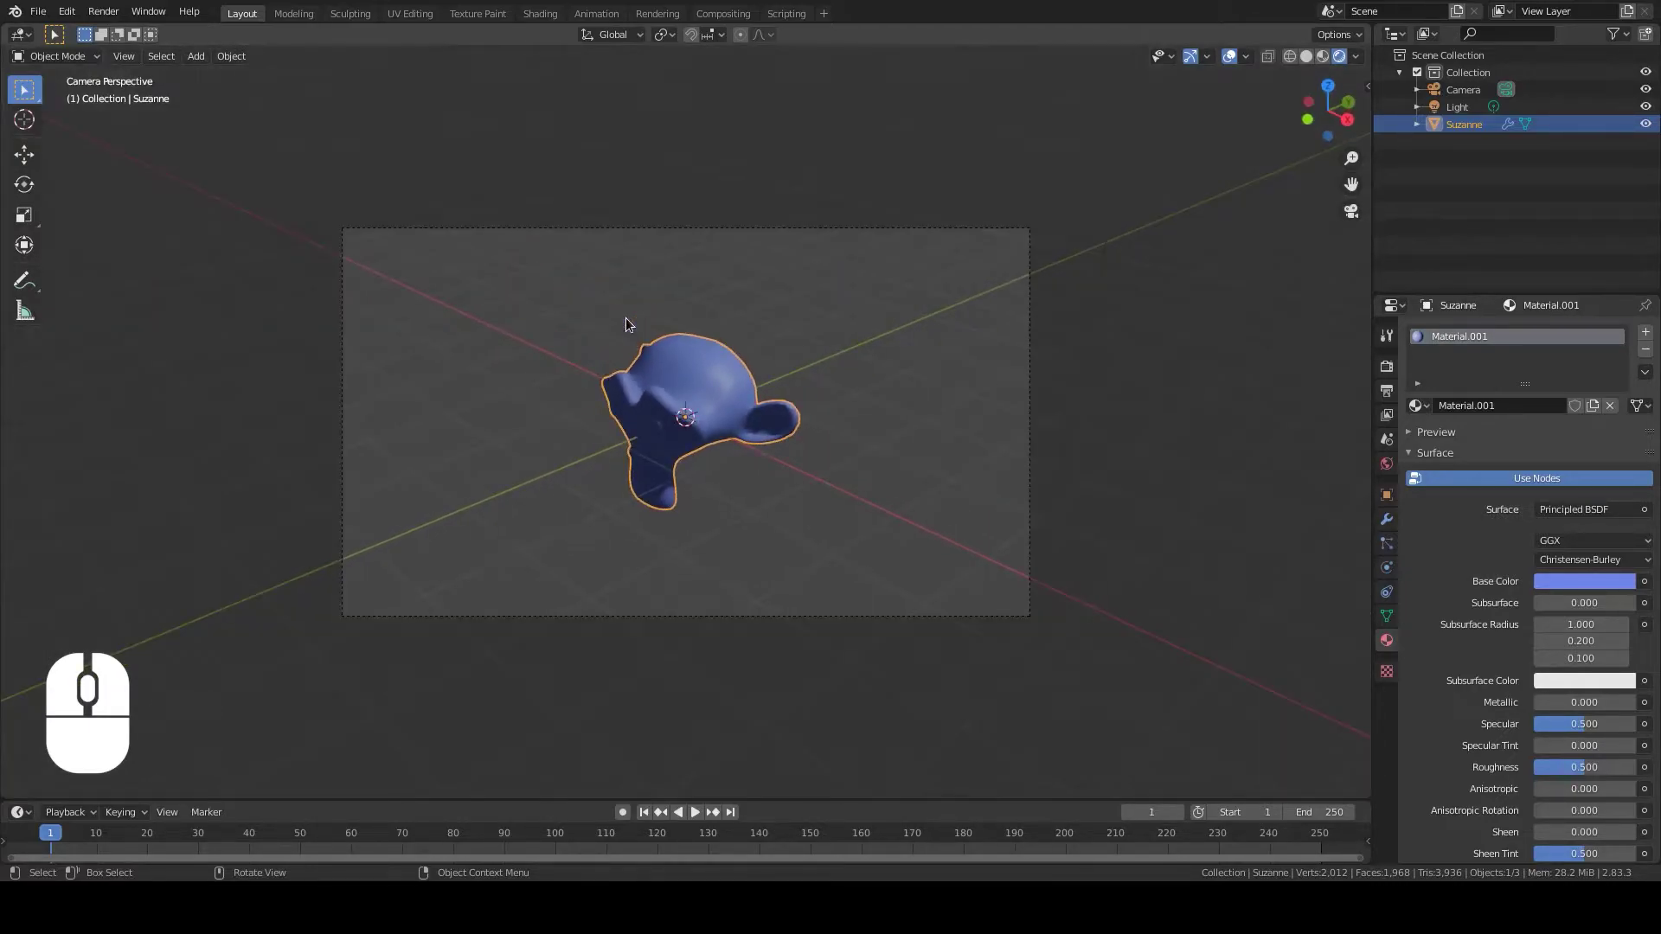
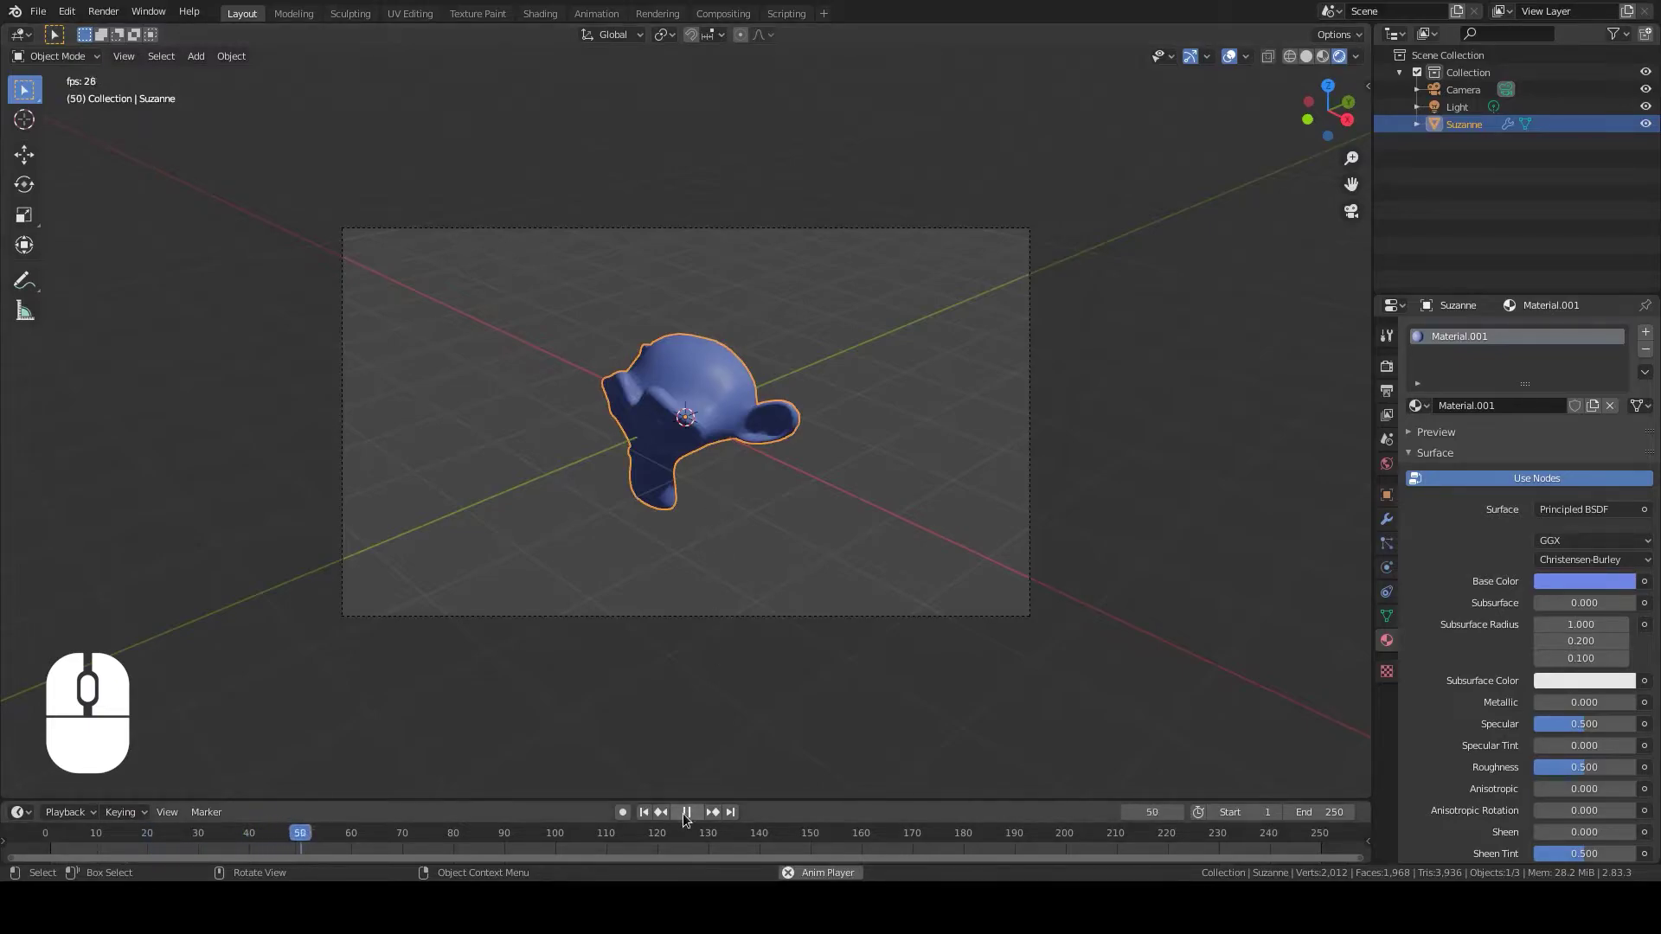
{"action": "left_click", "coordinate": [687, 816]}
{"action": "left_click", "coordinate": [699, 813]}
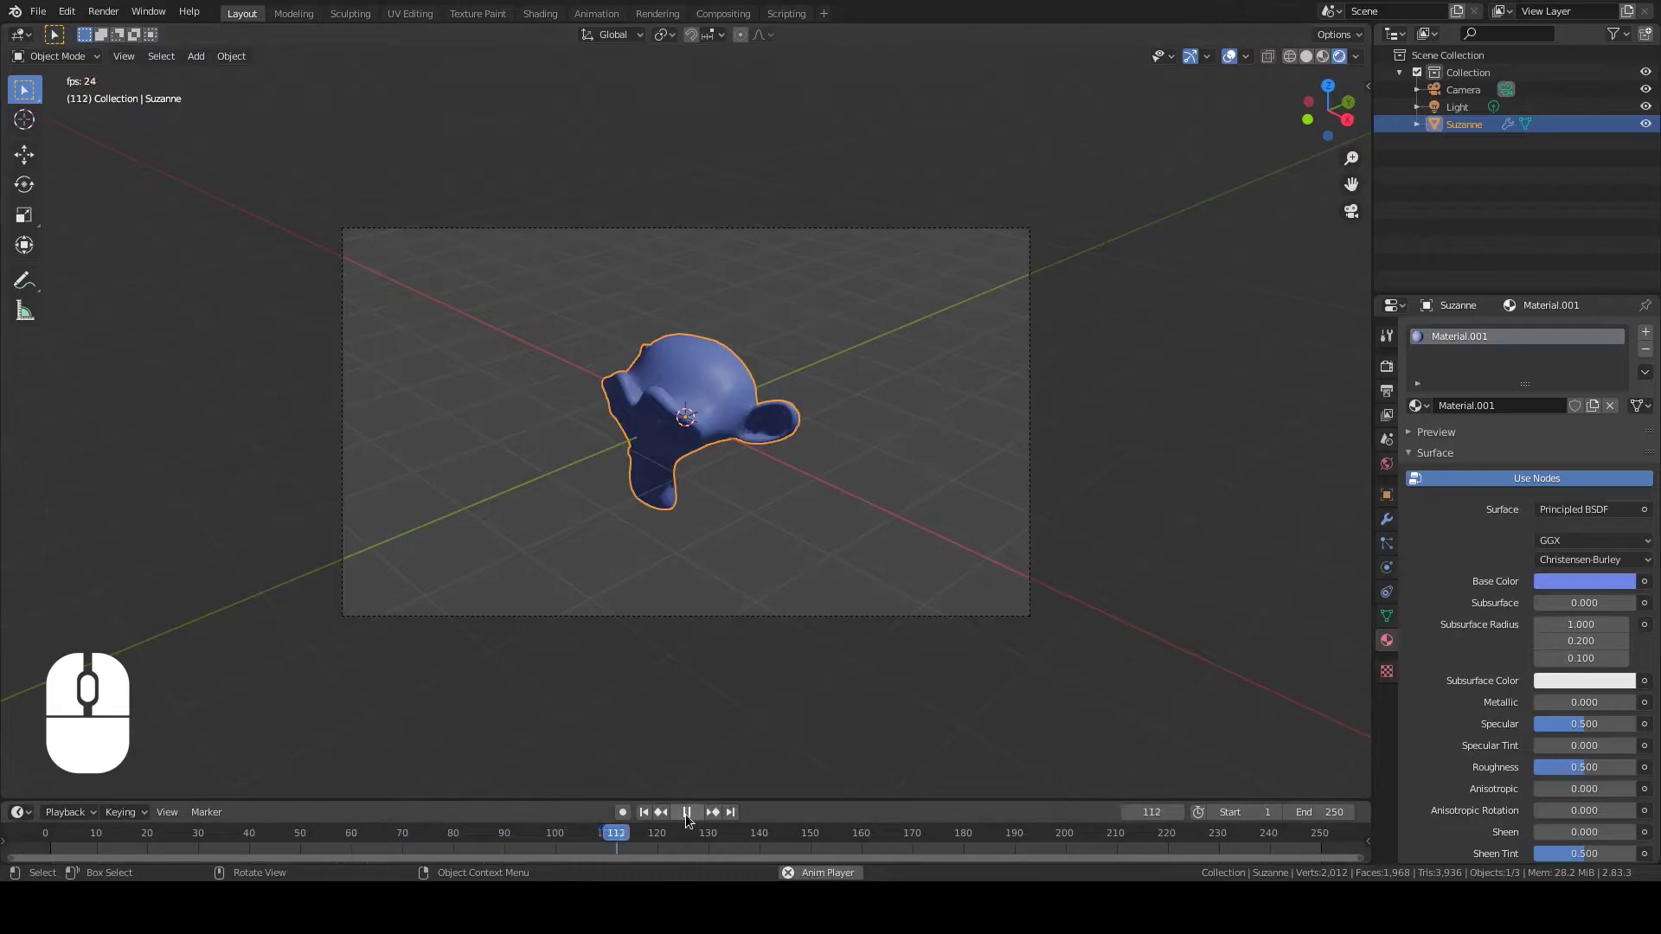
{"action": "left_click", "coordinate": [691, 815]}
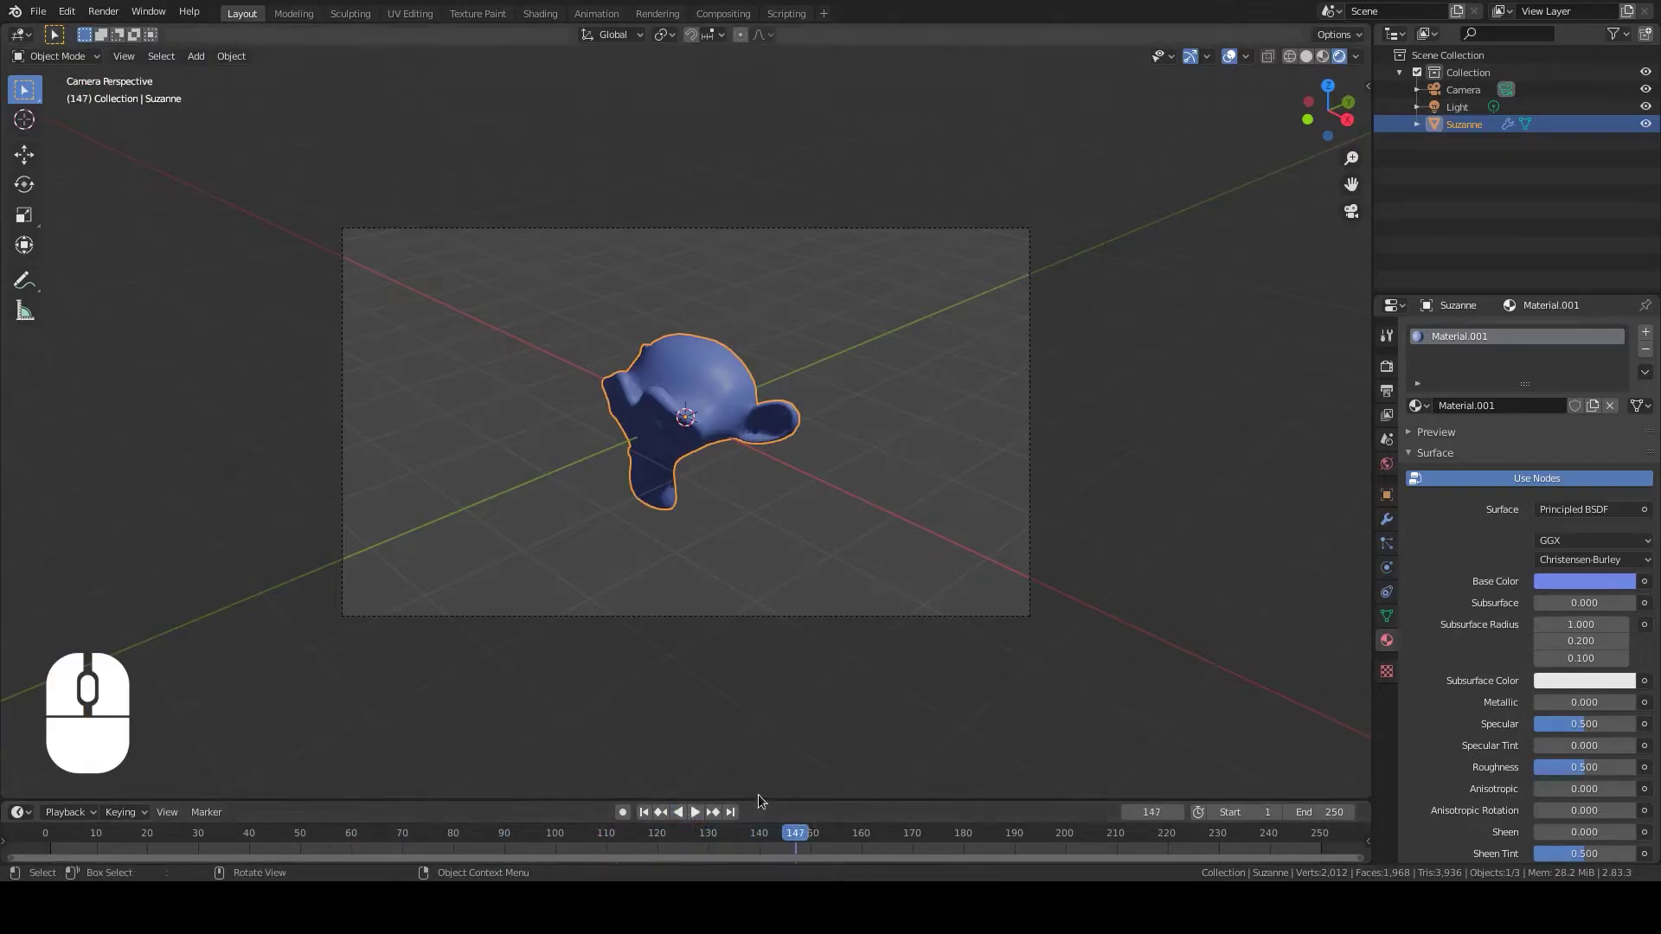
{"action": "left_click_drag", "start_coordinate": [800, 838], "coordinate": [56, 844]}
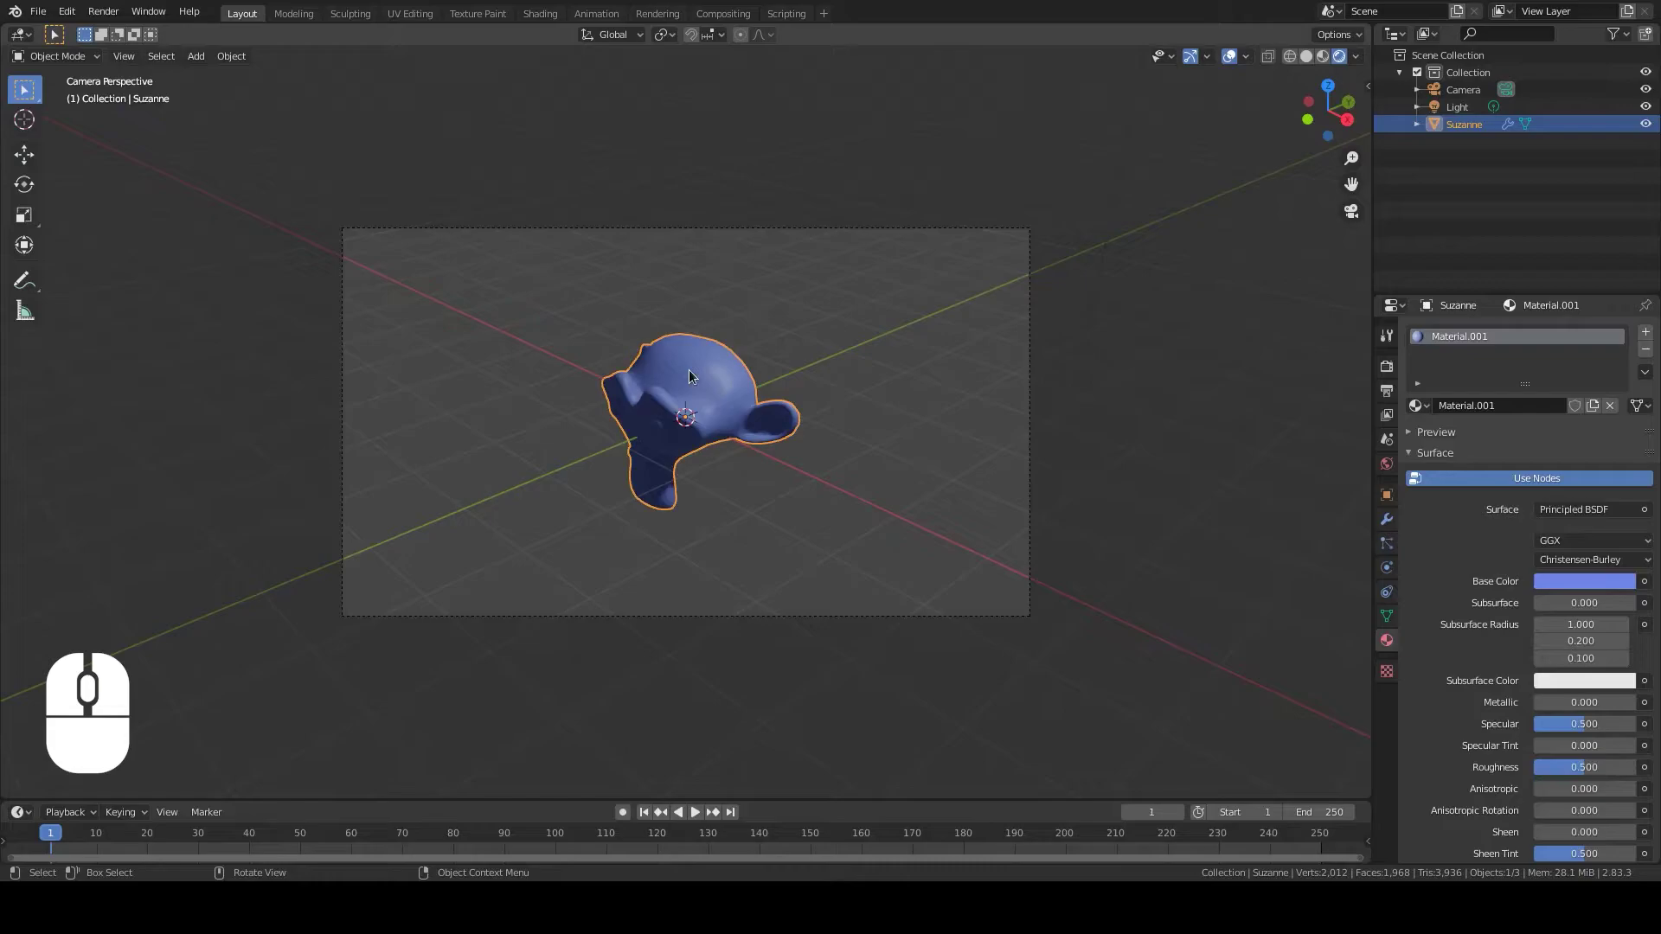
Show the sidebar transform values and move the playhead to the last frame, 250
{"action": "key", "text": "n"}
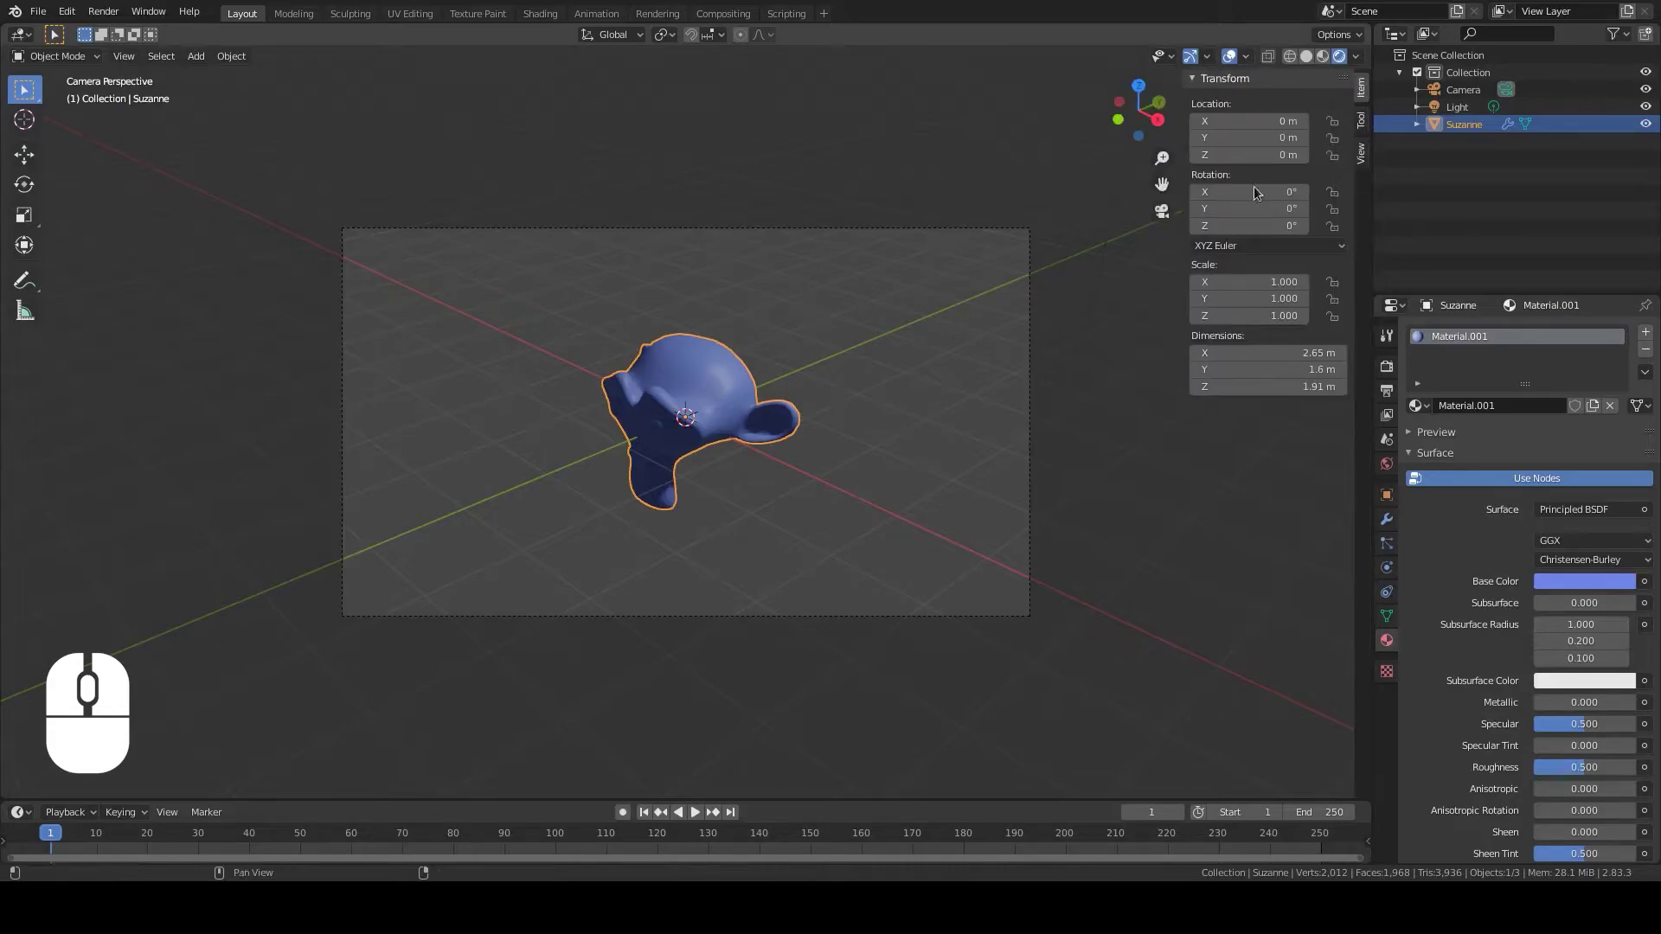
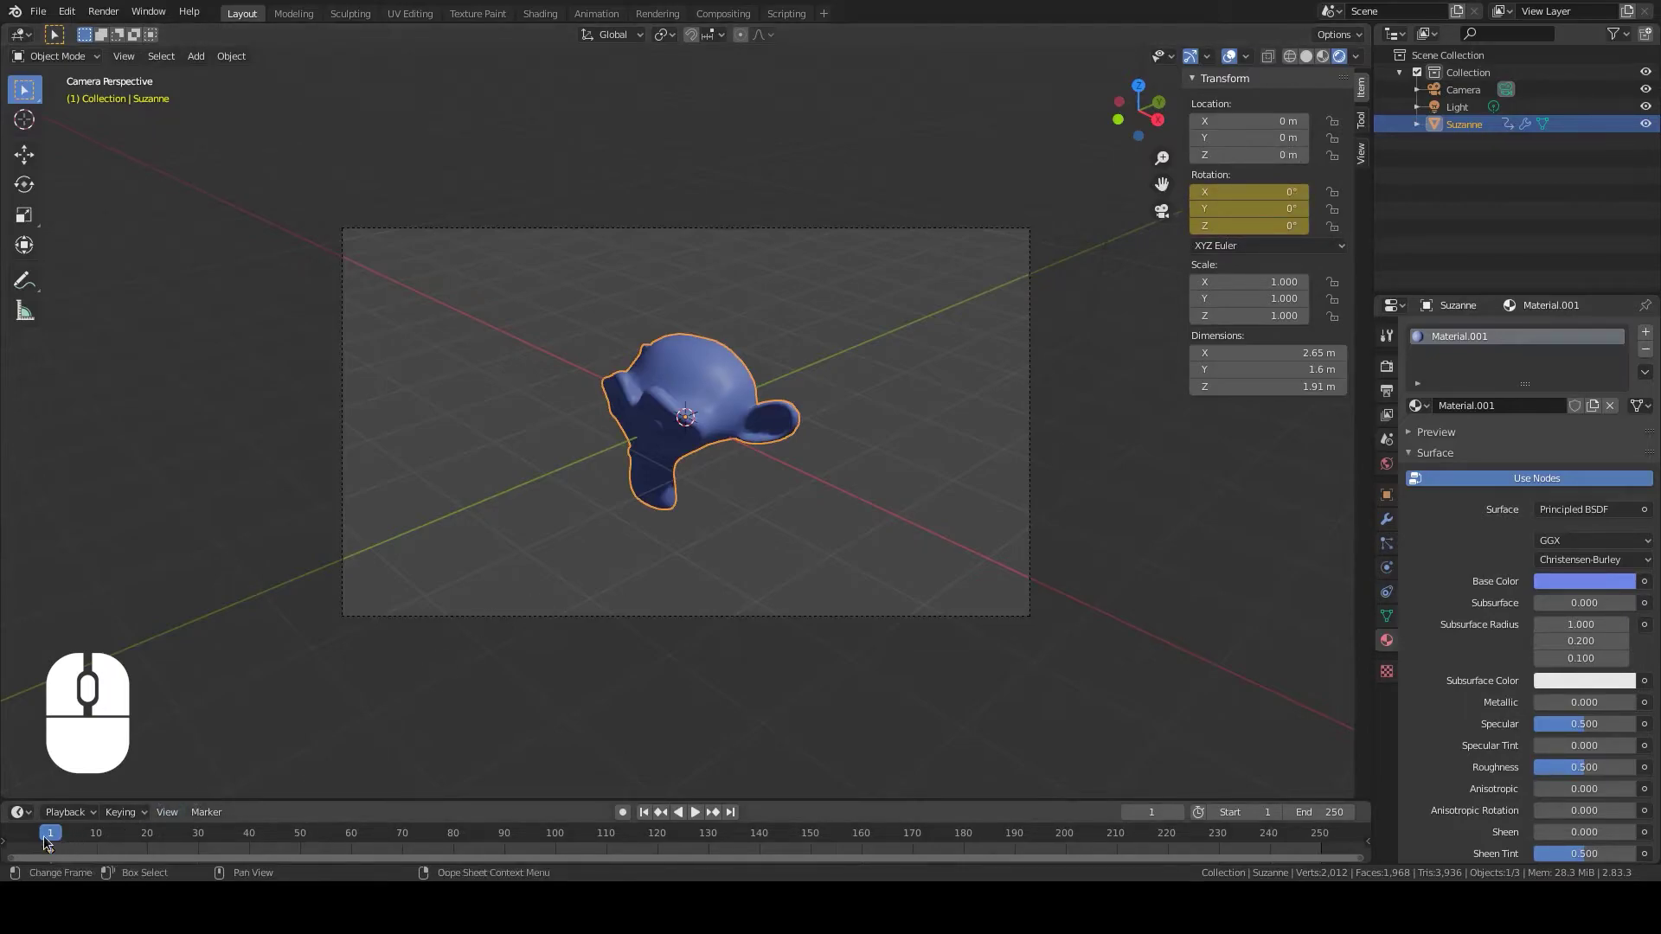
{"action": "left_click_drag", "start_coordinate": [49, 838], "coordinate": [1324, 846]}
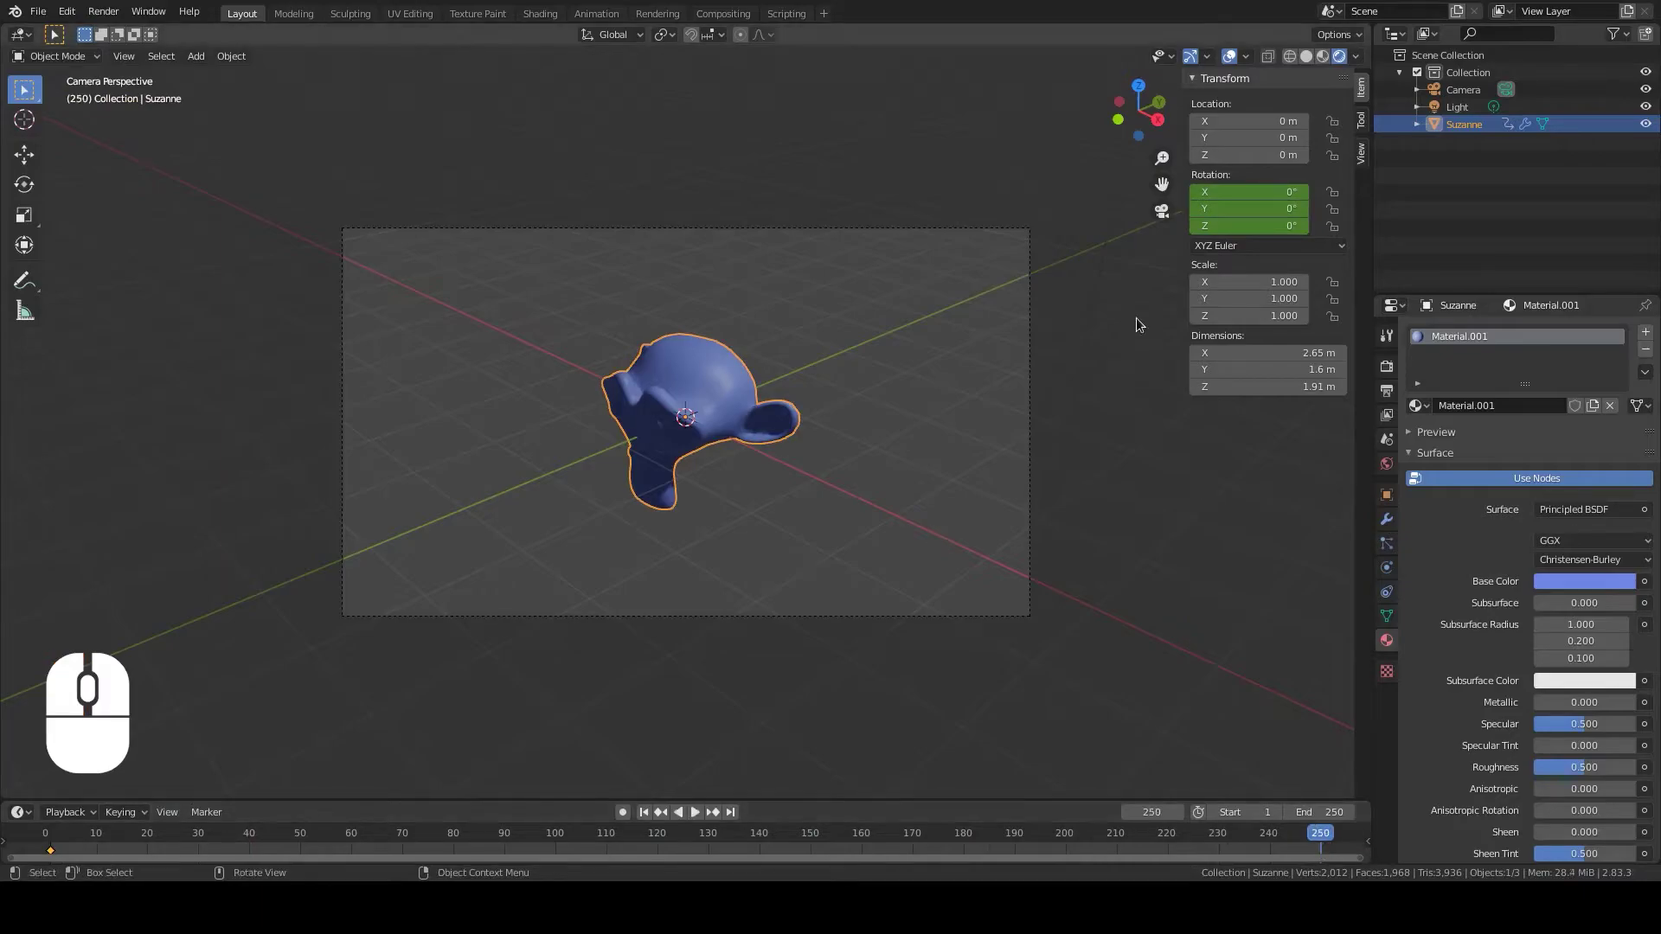
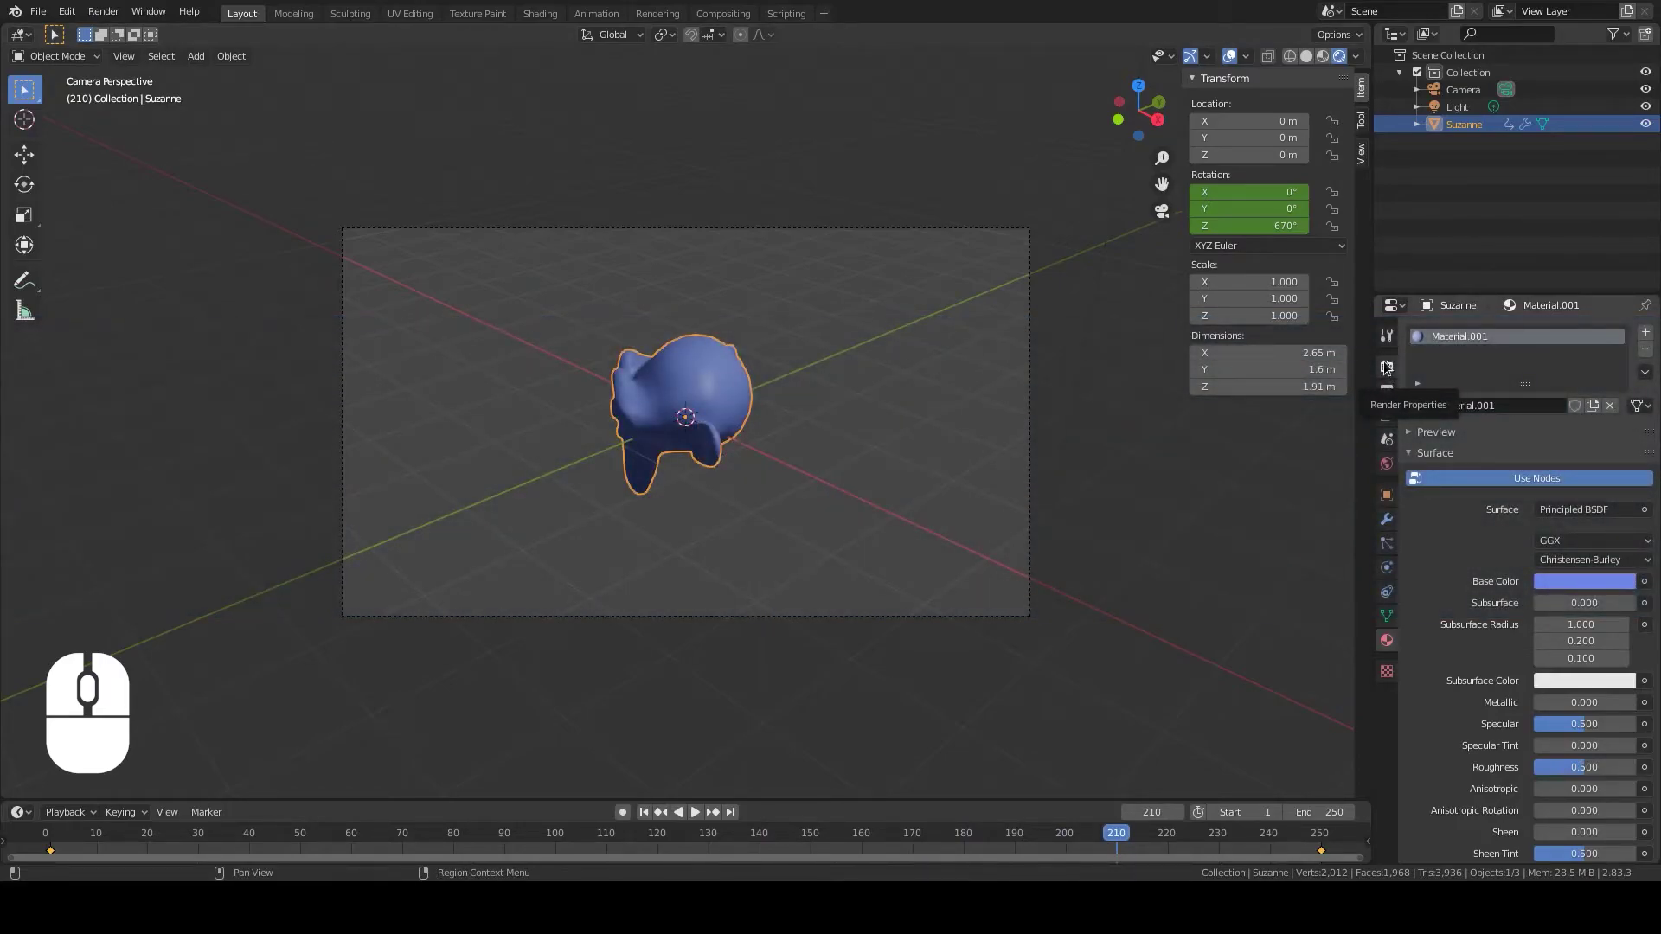
Expand Film in Render Properties, then switch to Output Properties
{"action": "left_click", "coordinate": [1390, 370]}
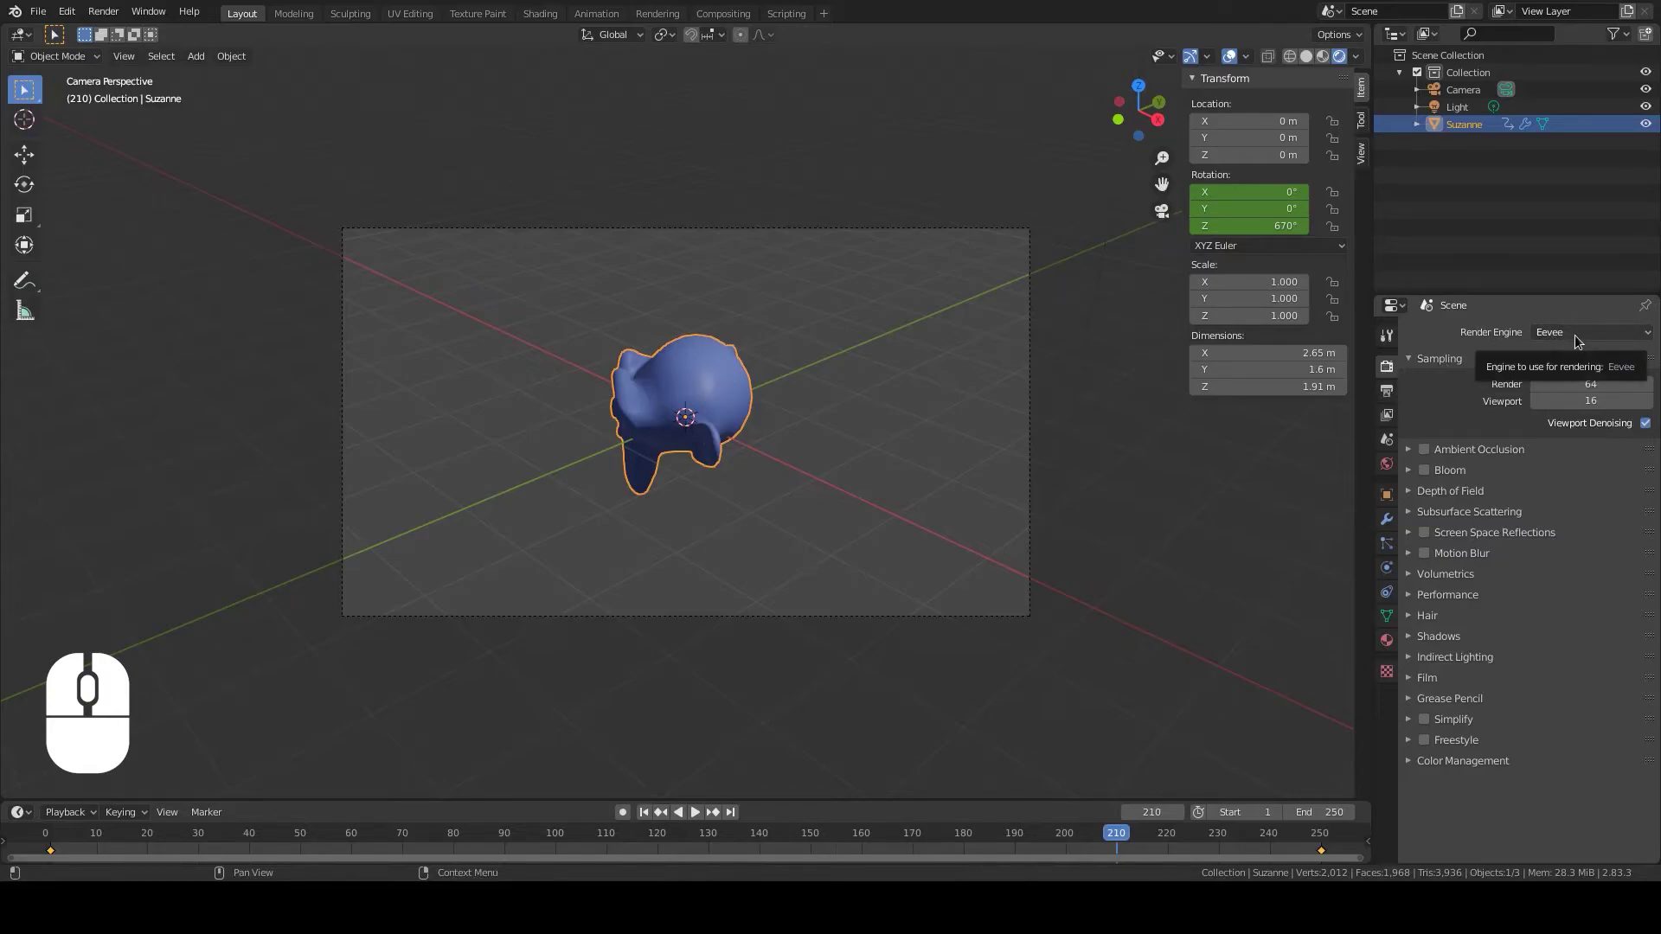
{"action": "left_click", "coordinate": [1411, 685]}
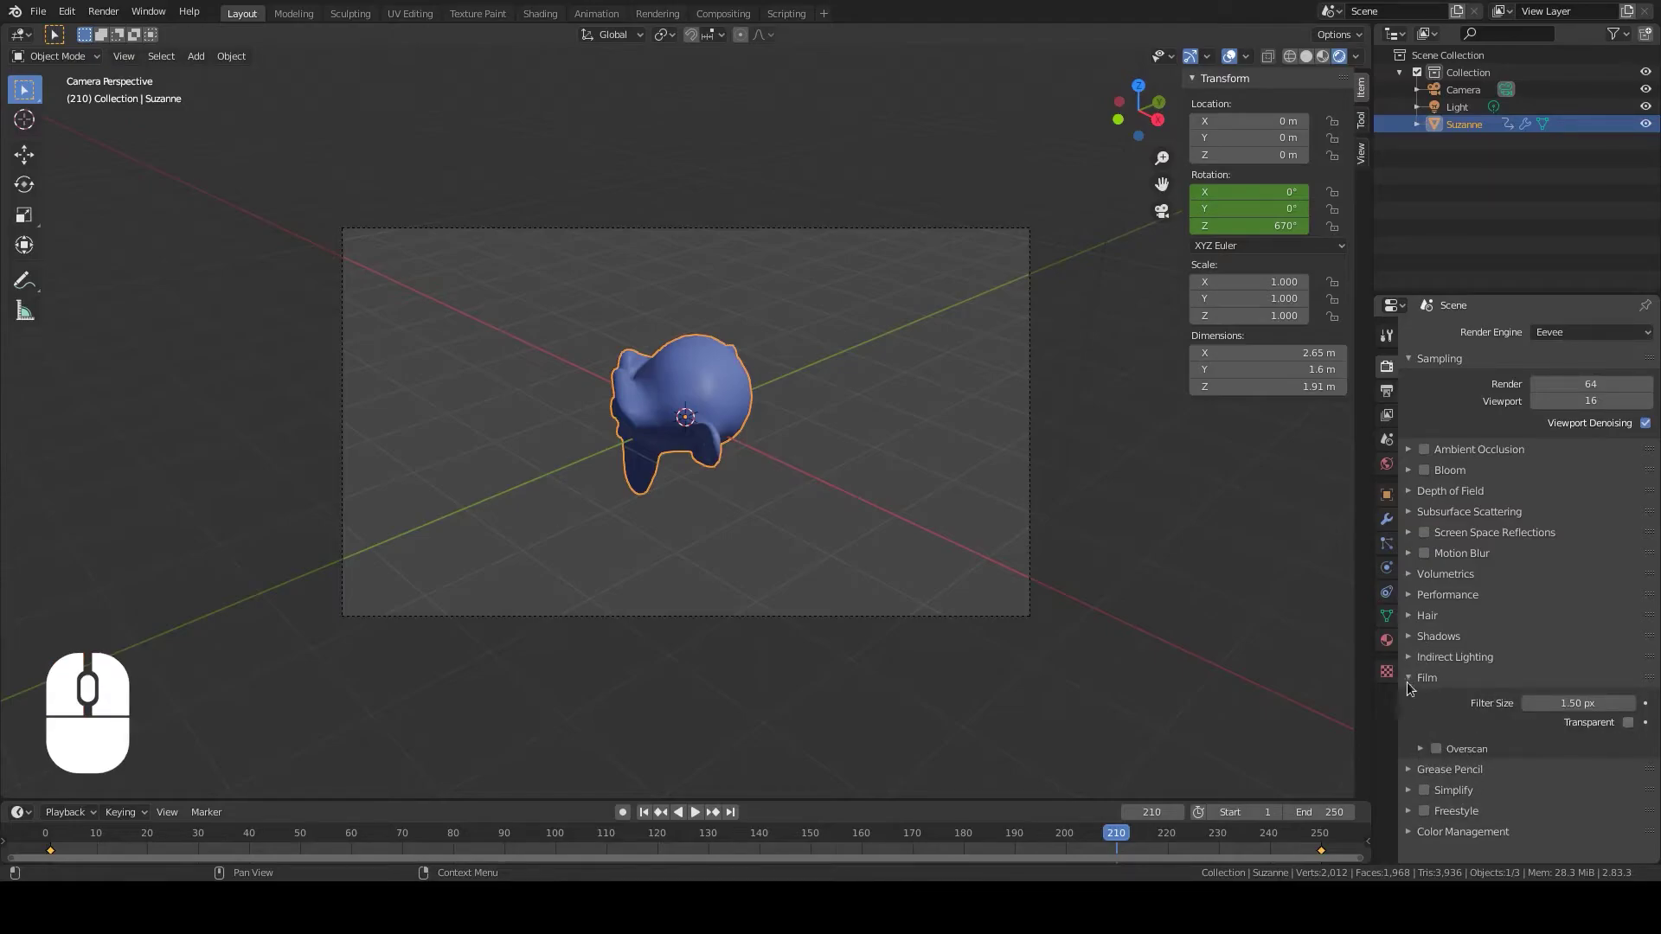
{"action": "left_click", "coordinate": [1633, 725]}
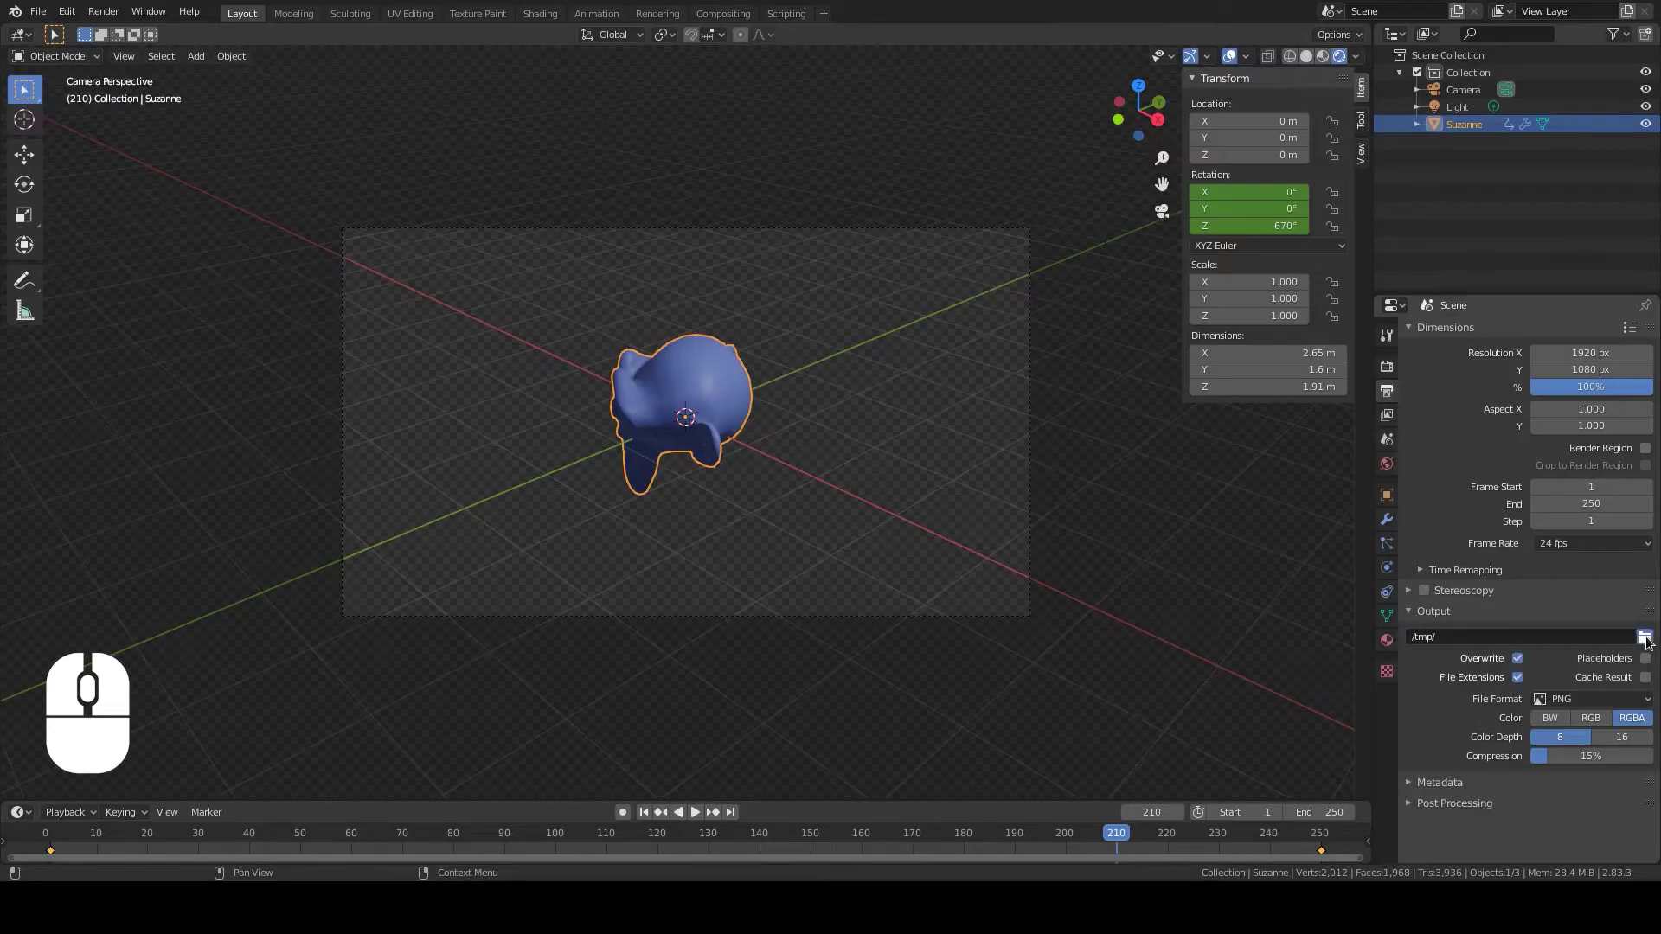
Set output to the Documents folder as FFmpeg video in an MPEG-4 container
{"action": "left_click", "coordinate": [1648, 638]}
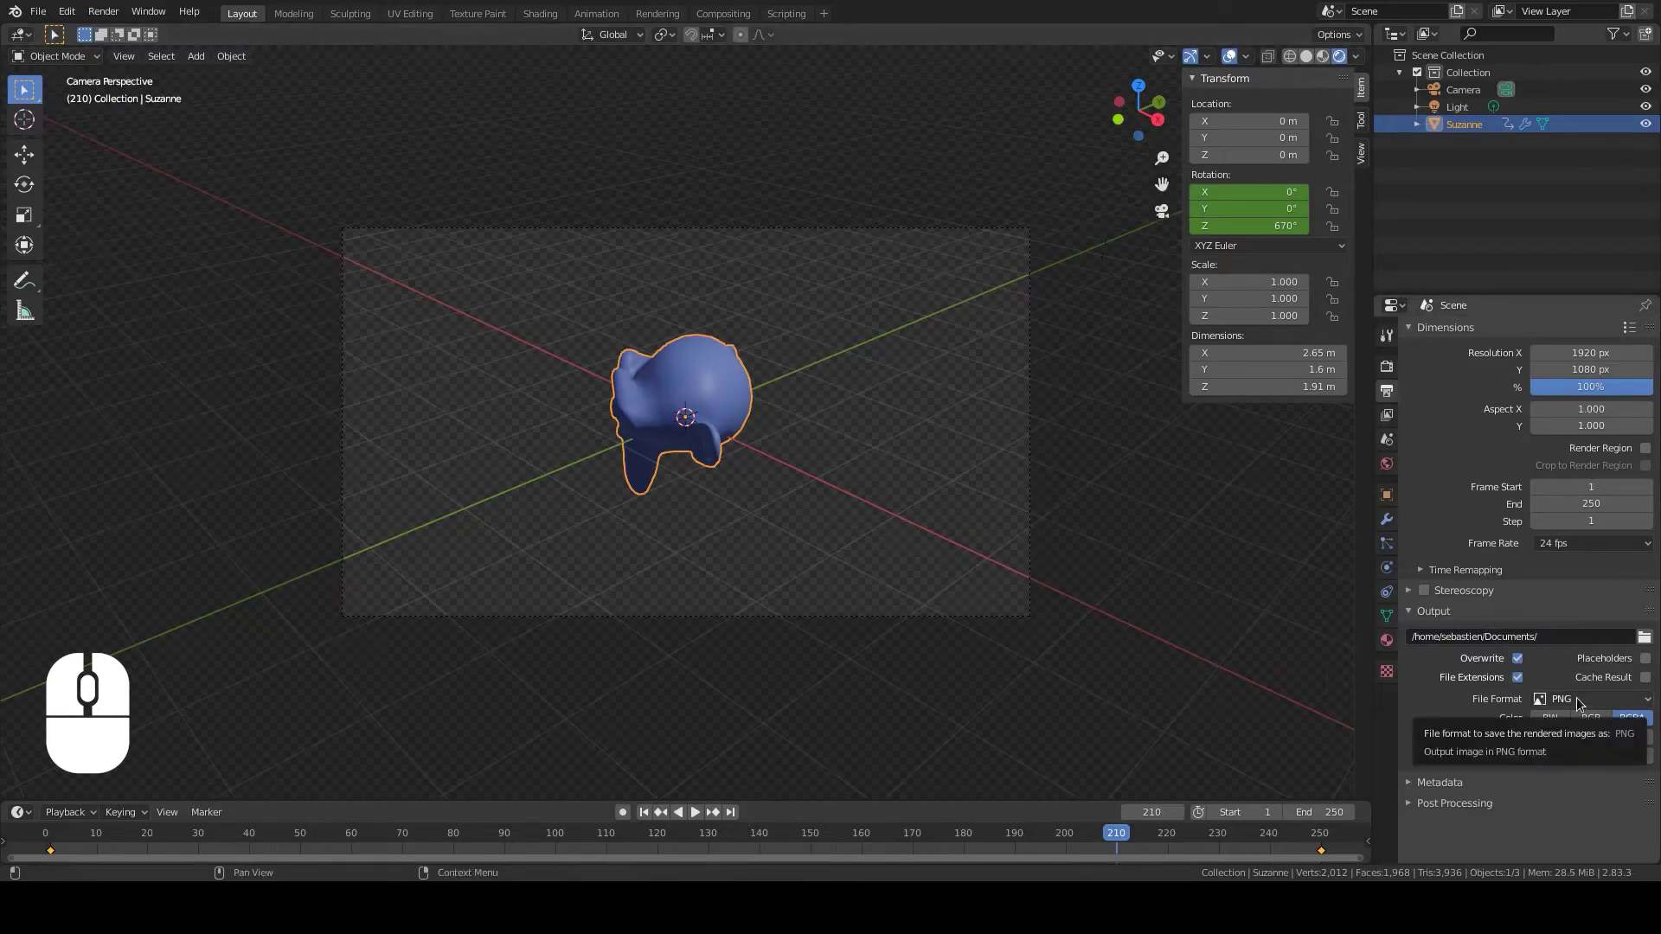
{"action": "left_click", "coordinate": [1580, 700]}
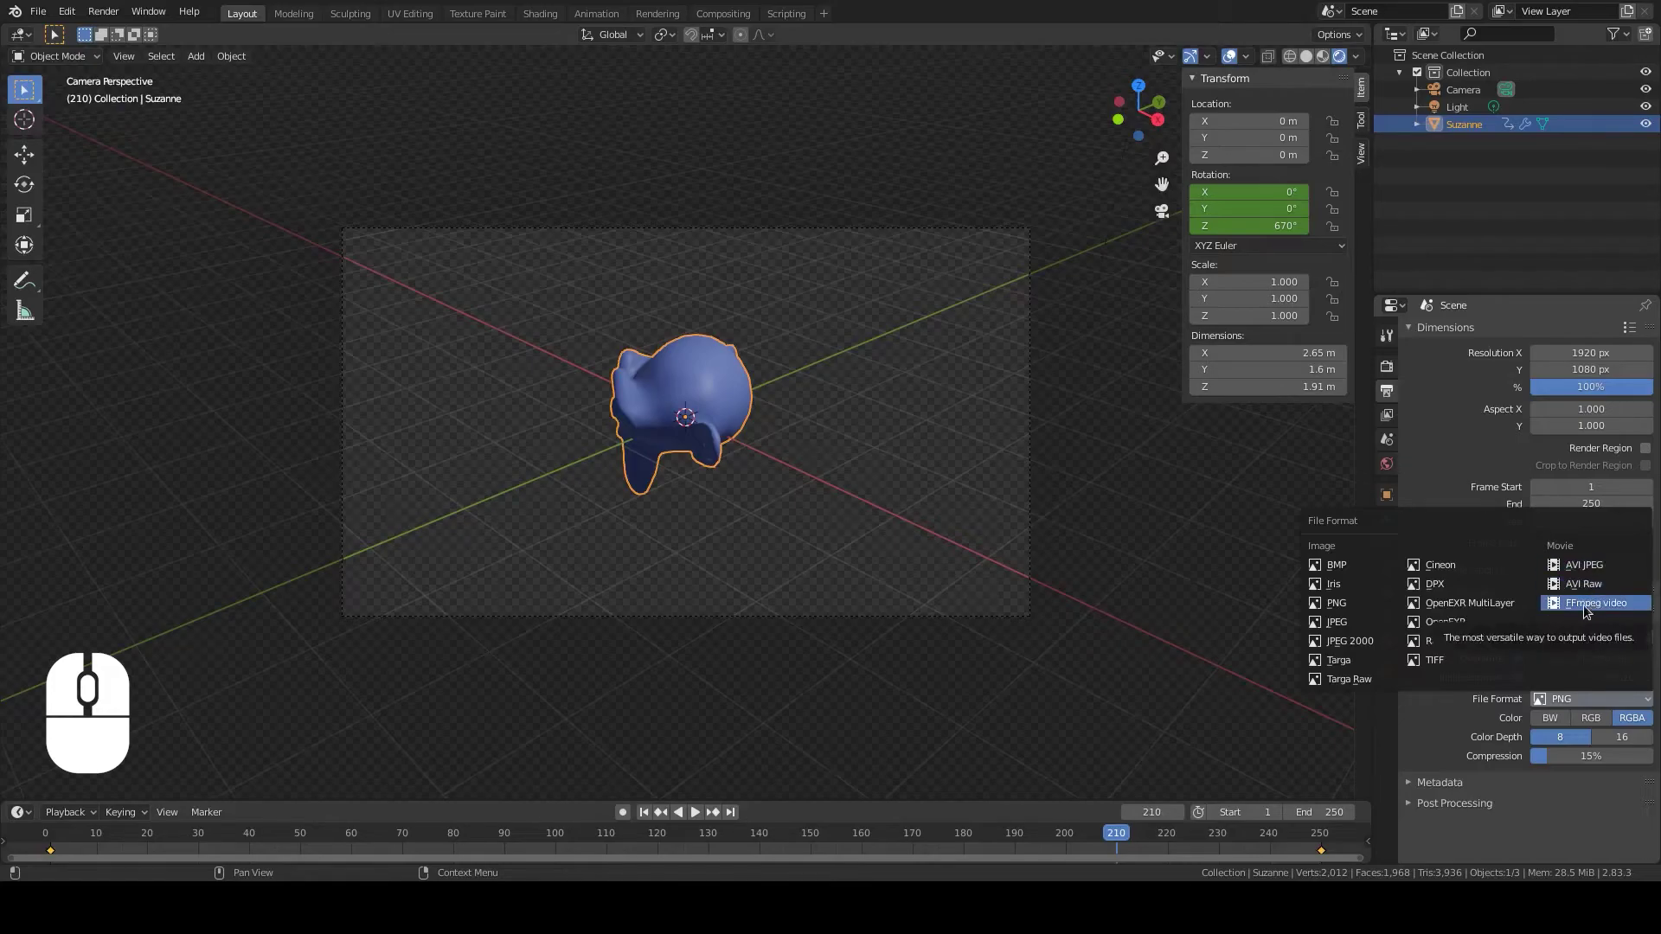
{"action": "left_click_drag", "start_coordinate": [1587, 607], "coordinate": [1467, 702]}
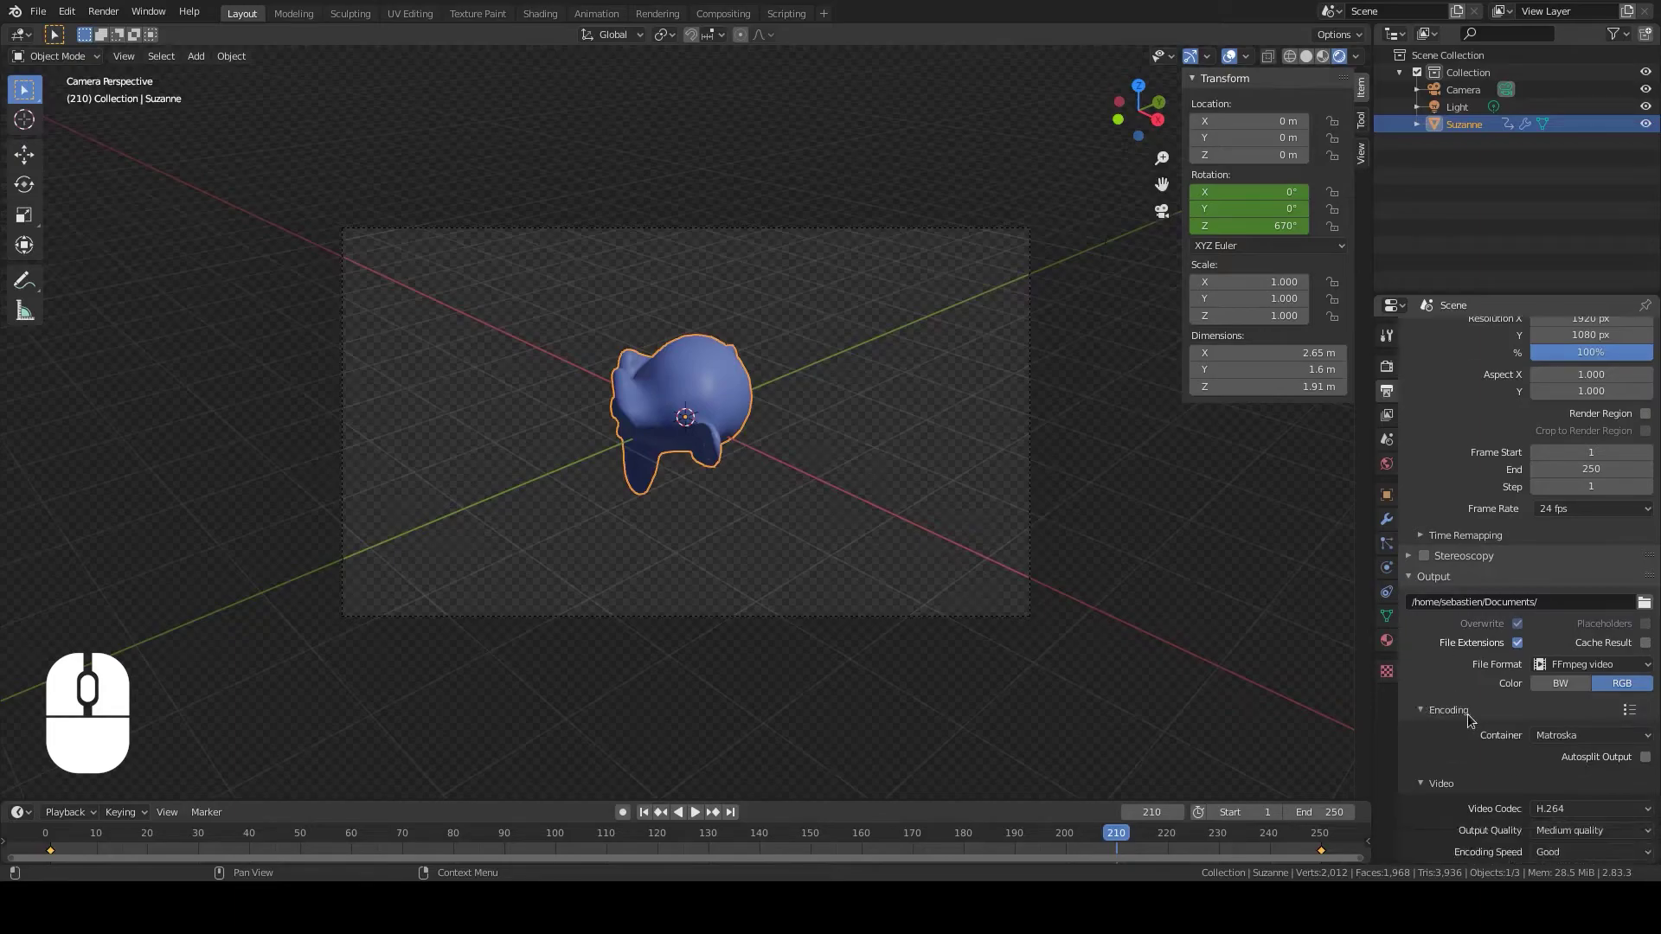
{"action": "left_click", "coordinate": [1573, 738]}
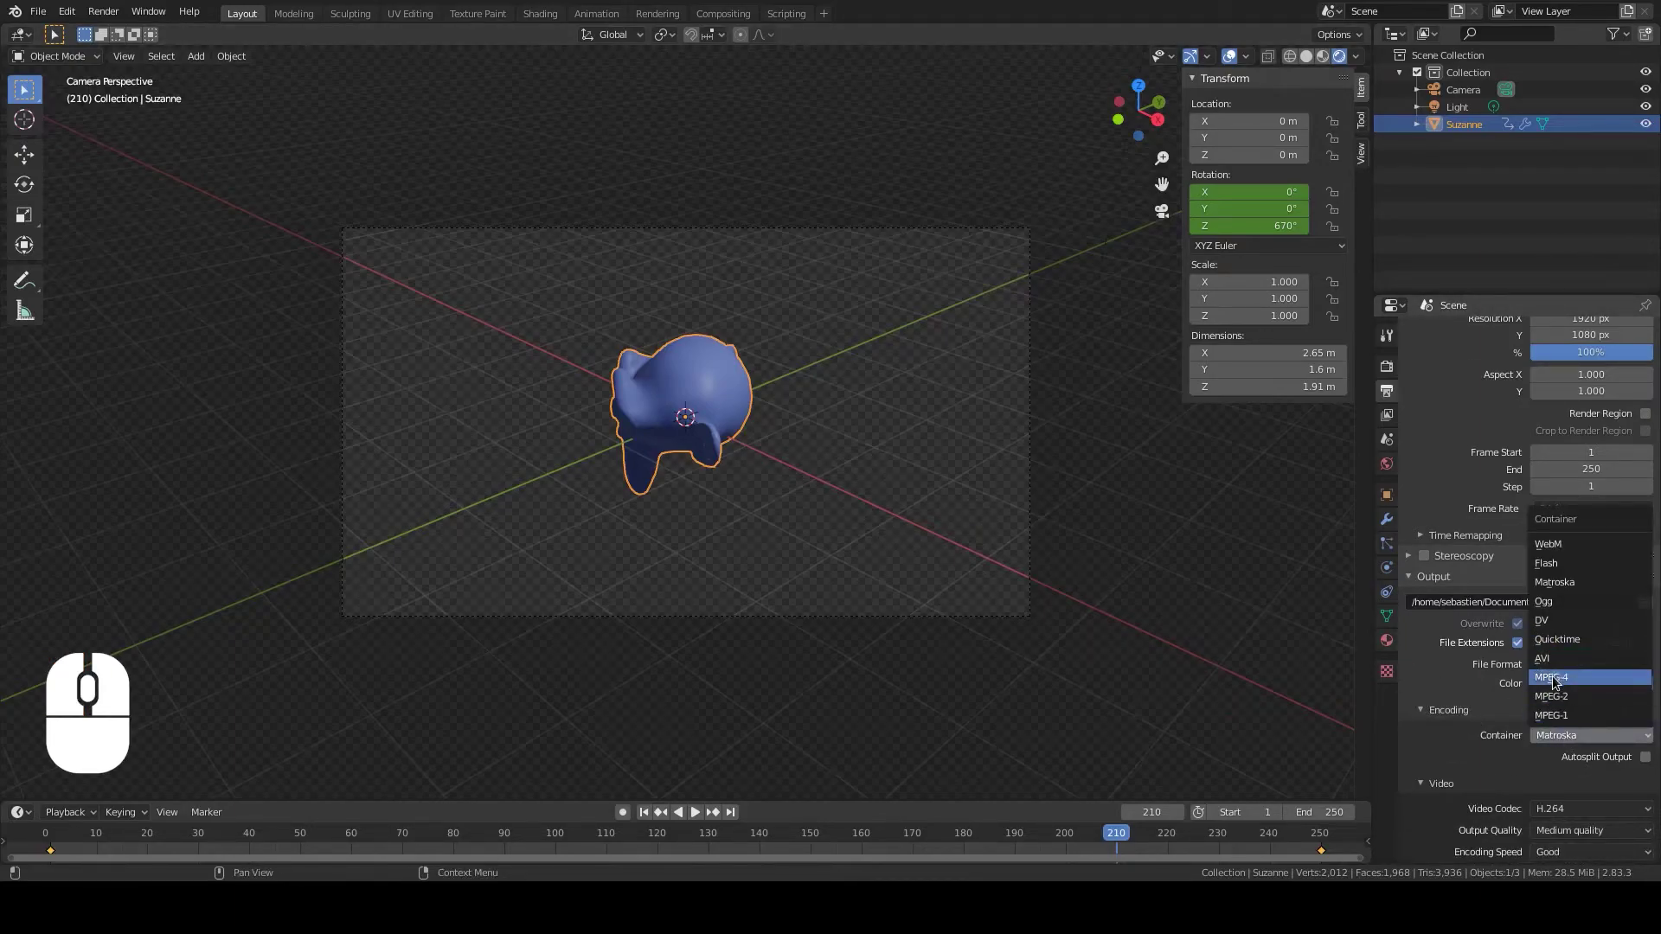
{"action": "left_click_drag", "start_coordinate": [1552, 678], "coordinate": [1423, 666]}
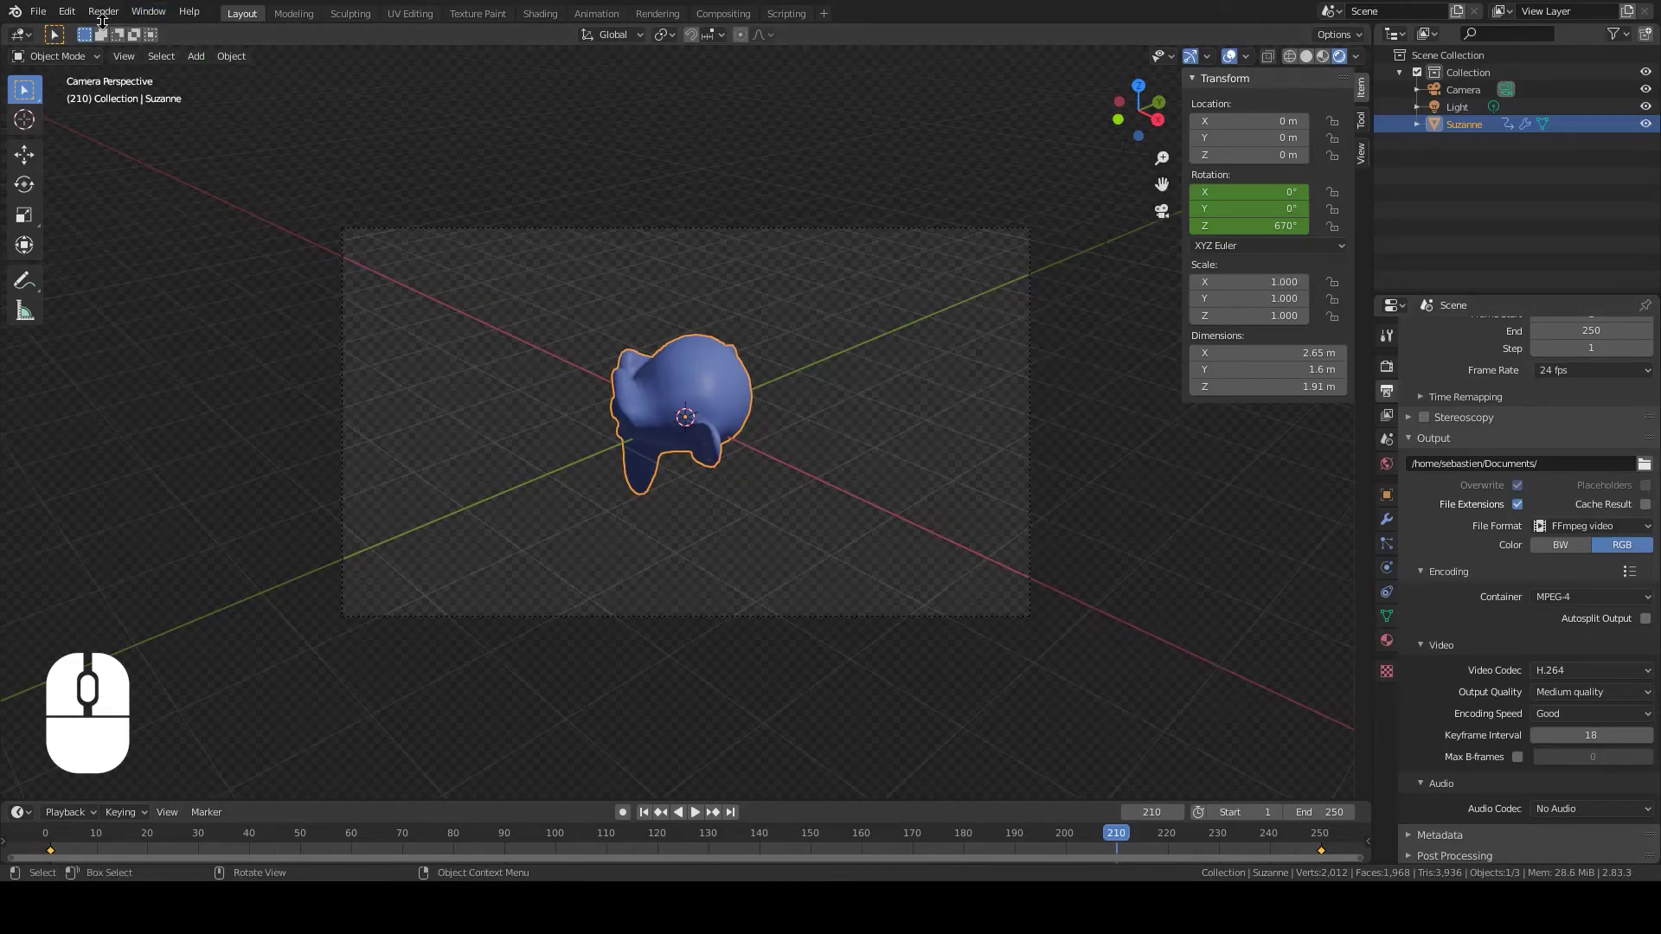
Start Render Animation from the Render menu
{"action": "left_click", "coordinate": [107, 19]}
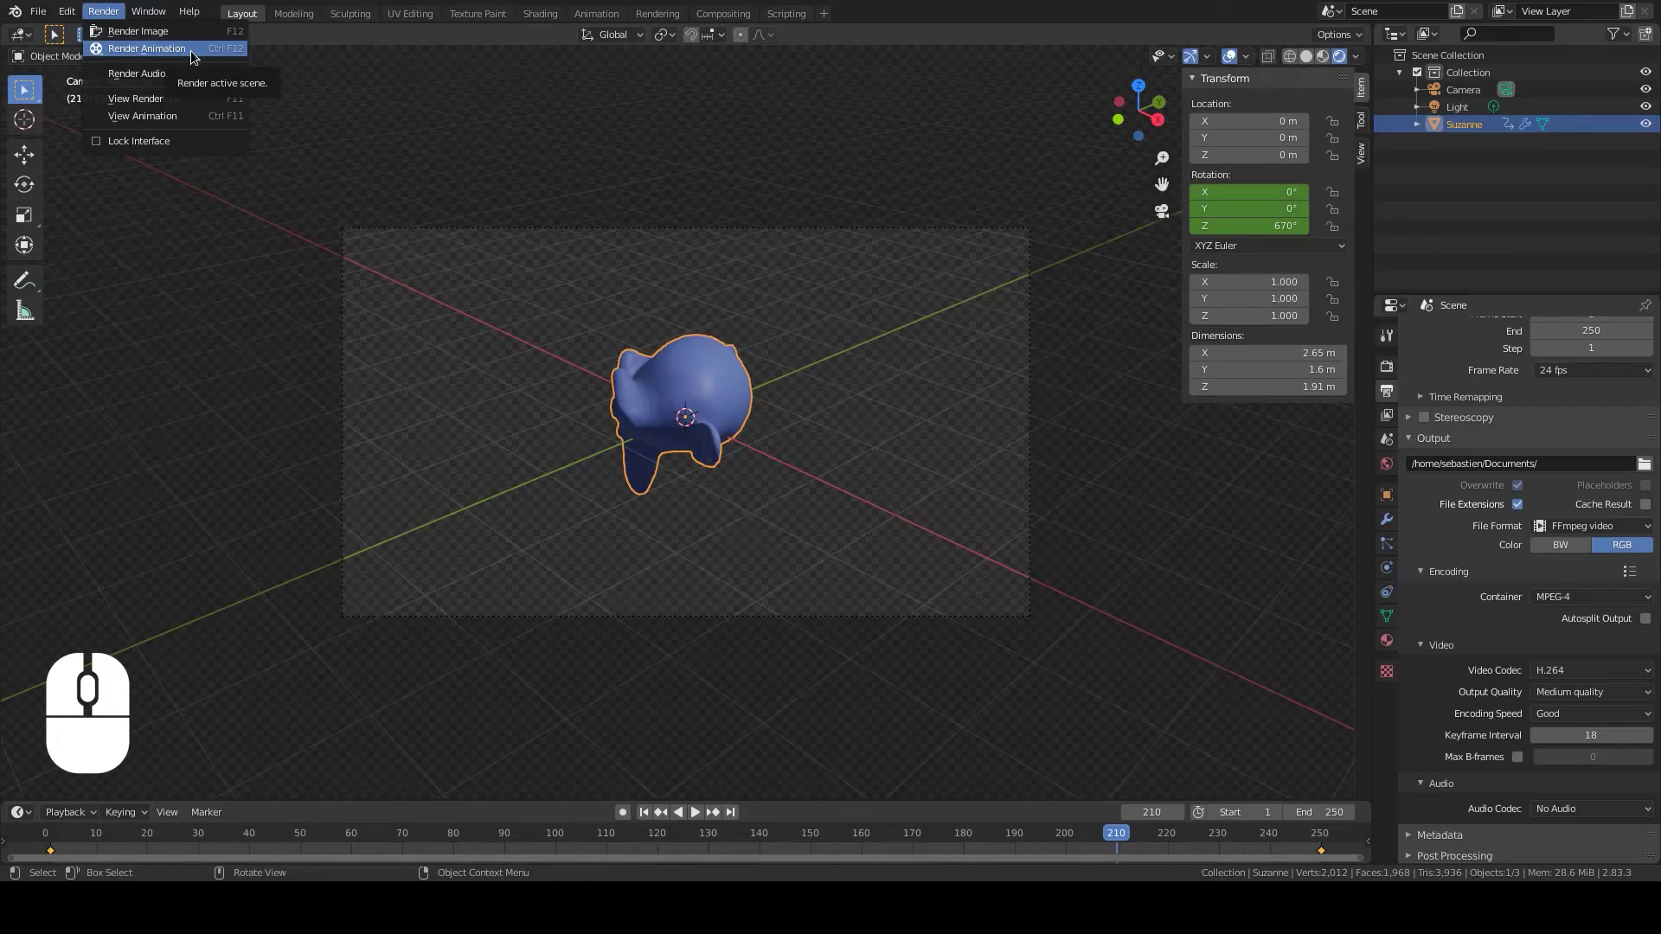
{"action": "left_click", "coordinate": [197, 57]}
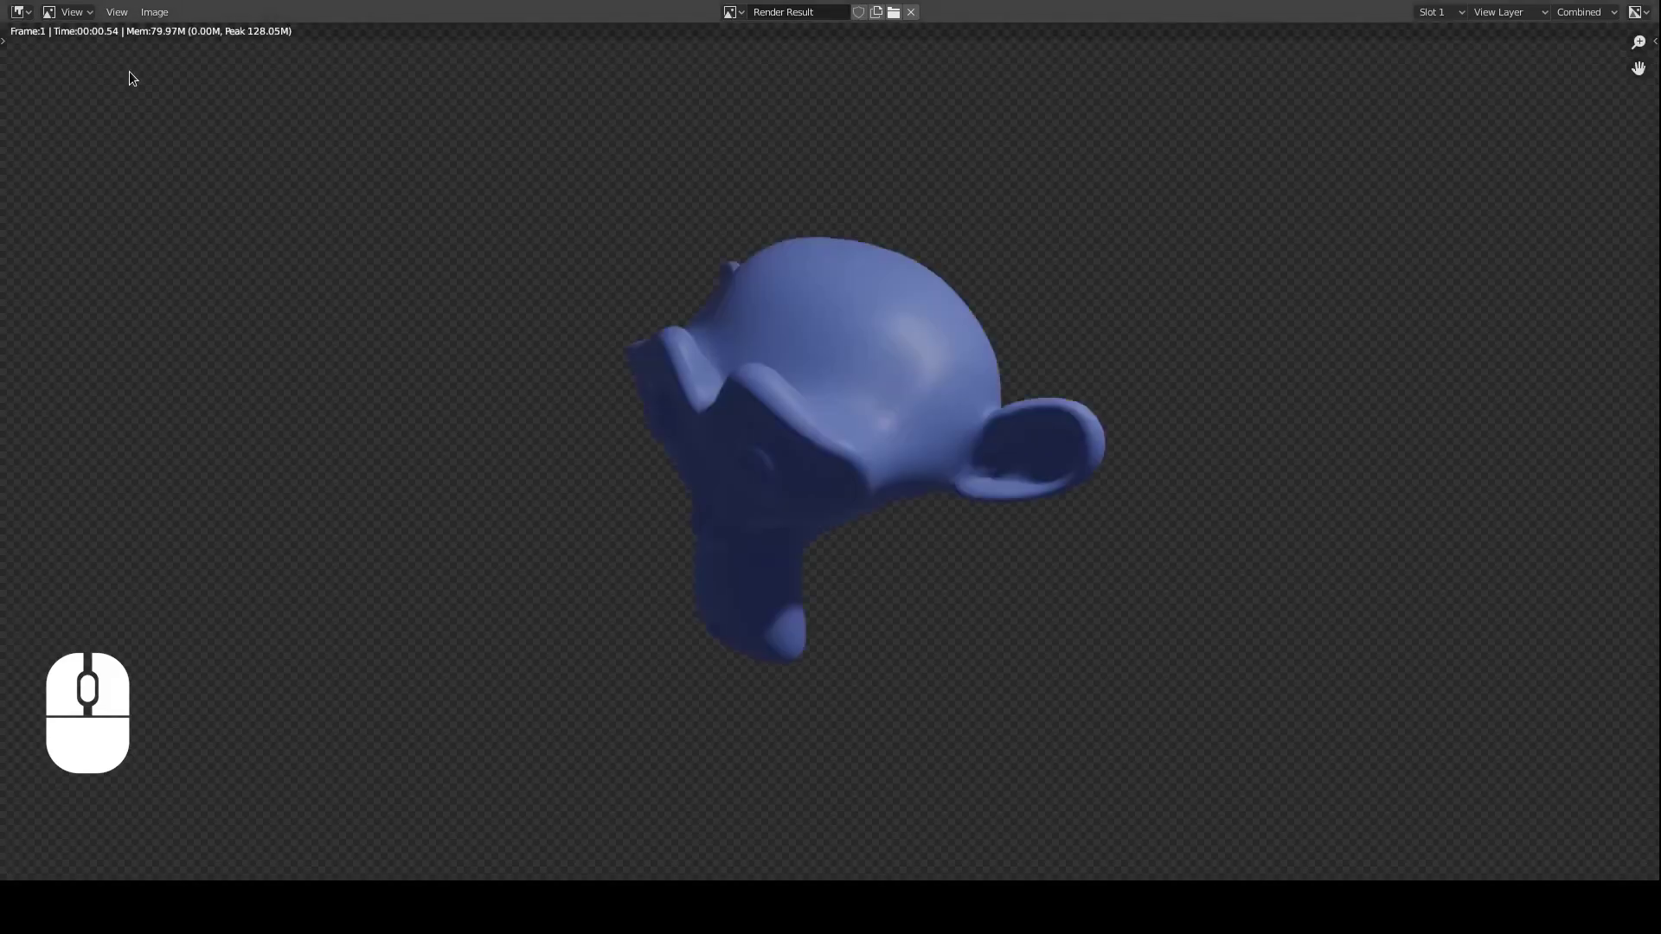